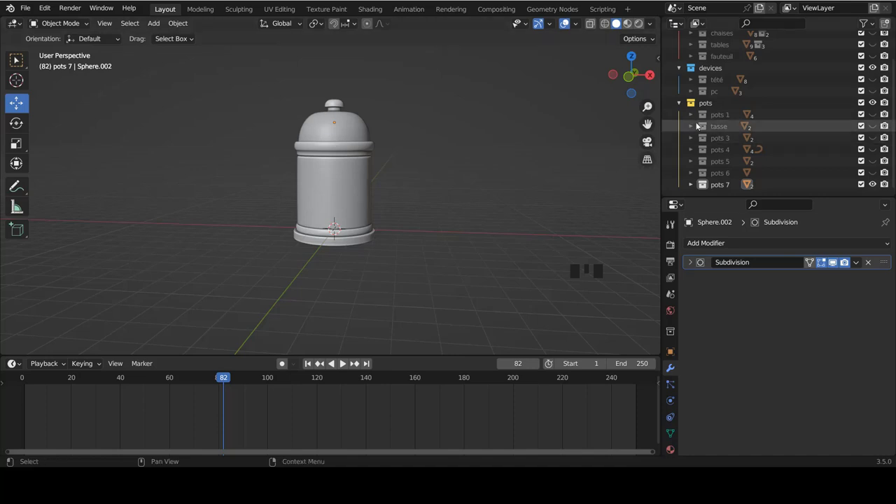
# - Create a new empty collection pots 8 inside the pots collection
pyautogui.click(709, 107)
pyautogui.rightClick(709, 108)
pyautogui.moveTo(702, 107); pyautogui.dragTo(730, 152)
pyautogui.scroll(-3)
pyautogui.click(728, 184)
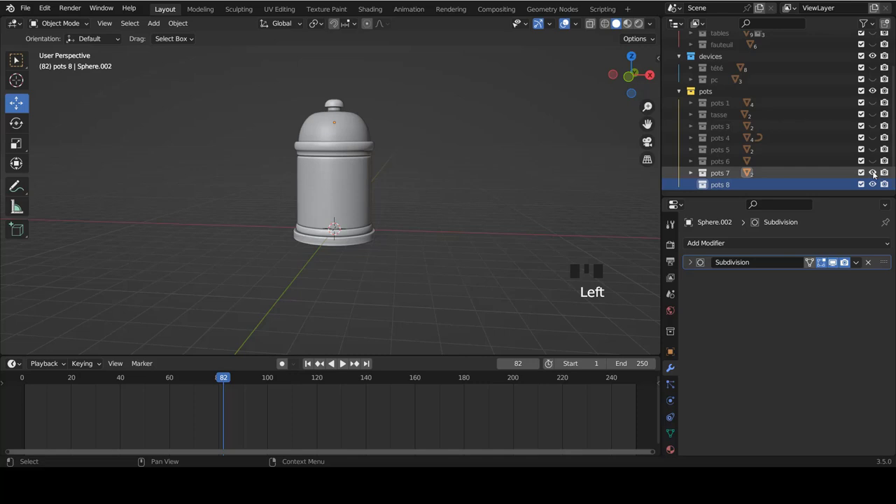
# - Hide the pots 7 lidded pot and face the empty scene from the front
pyautogui.click(874, 176)
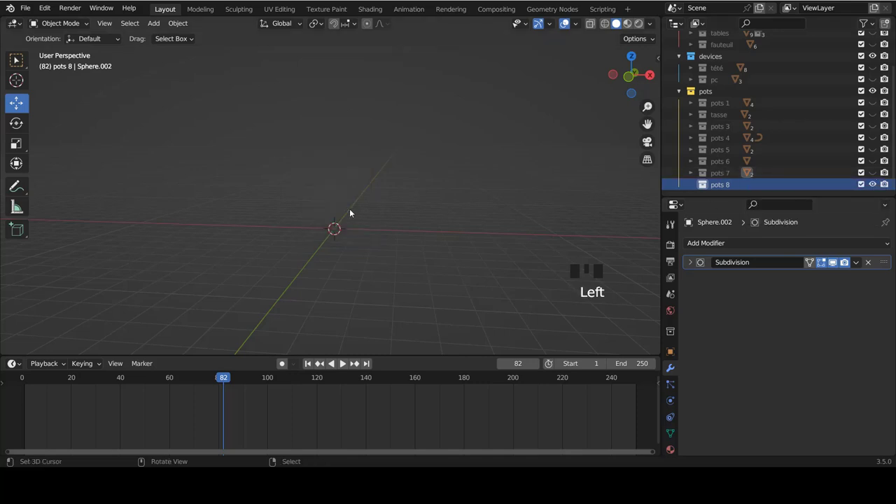
pyautogui.press('KP_1')
pyautogui.press('shift+a')
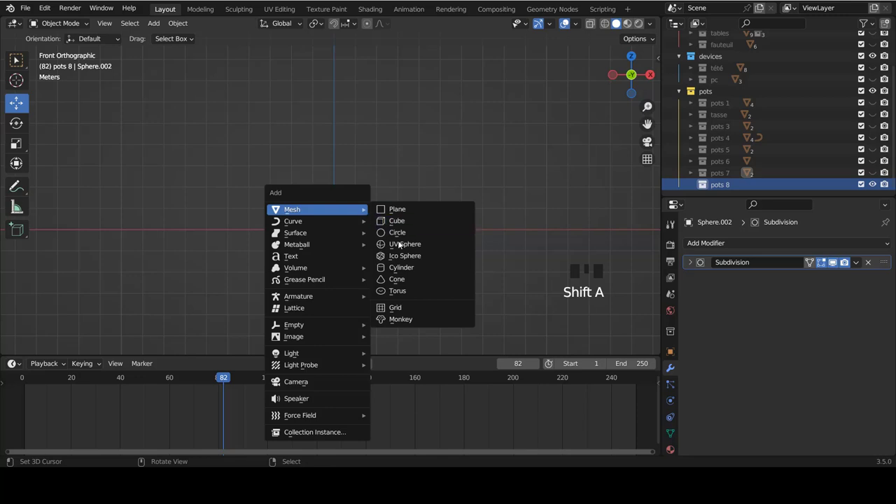
# - Add a cylinder, cut an edge loop near its base and inset the bottom face
pyautogui.scroll(-3)
pyautogui.scroll(3)
pyautogui.press('Tab')
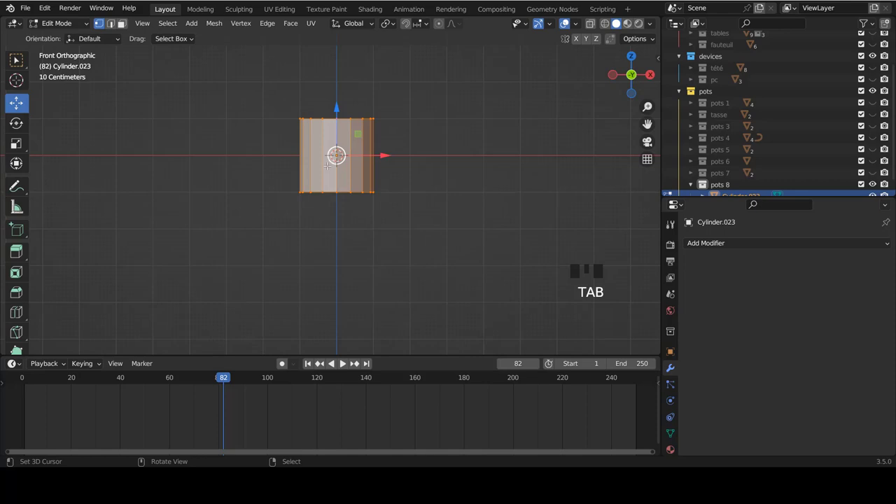
pyautogui.scroll(3)
pyautogui.press('z')
pyautogui.press('ctrl+r')
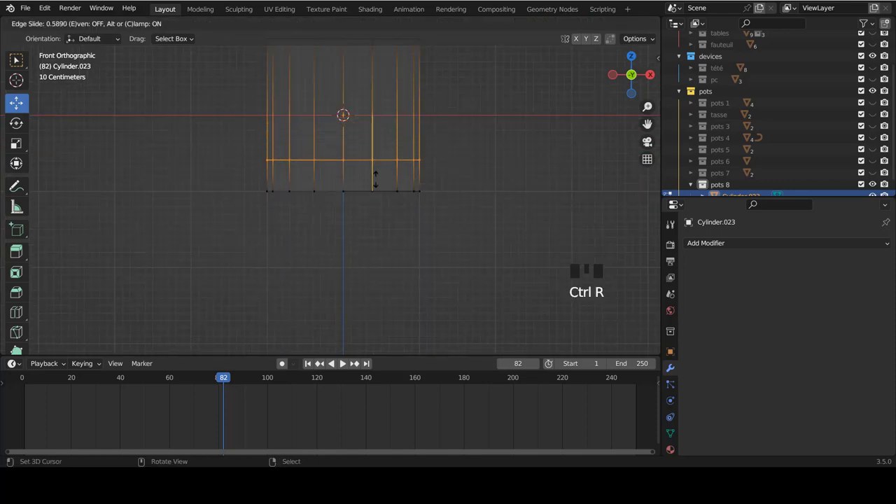
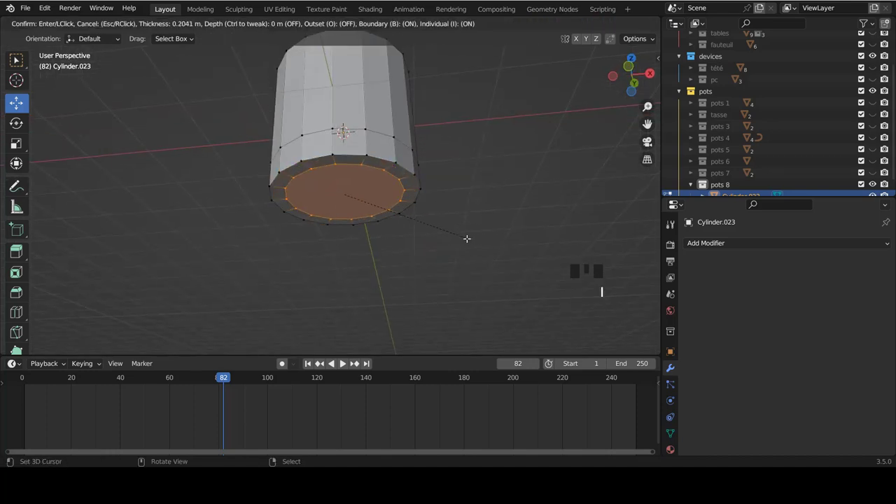
pyautogui.press('i')
# - Delete the cylinder's top face to leave an open rim and leave Edit Mode
pyautogui.press('KP_1')
pyautogui.scroll(3)
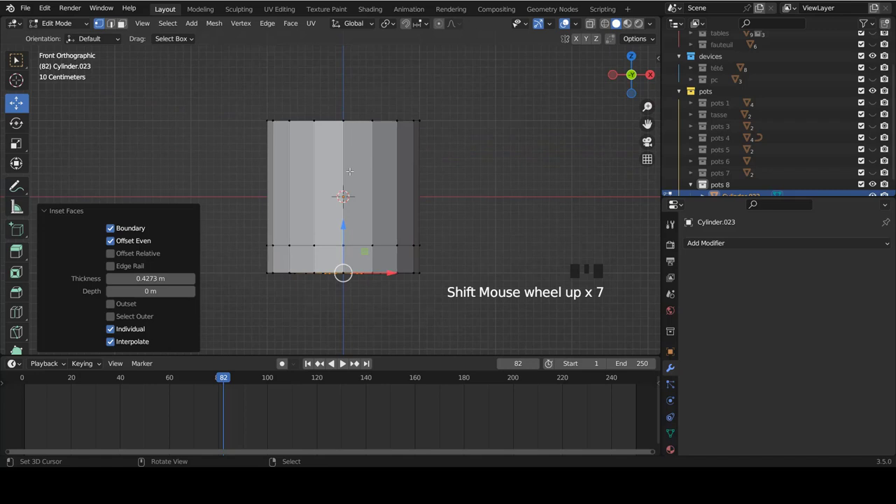
pyautogui.scroll(3)
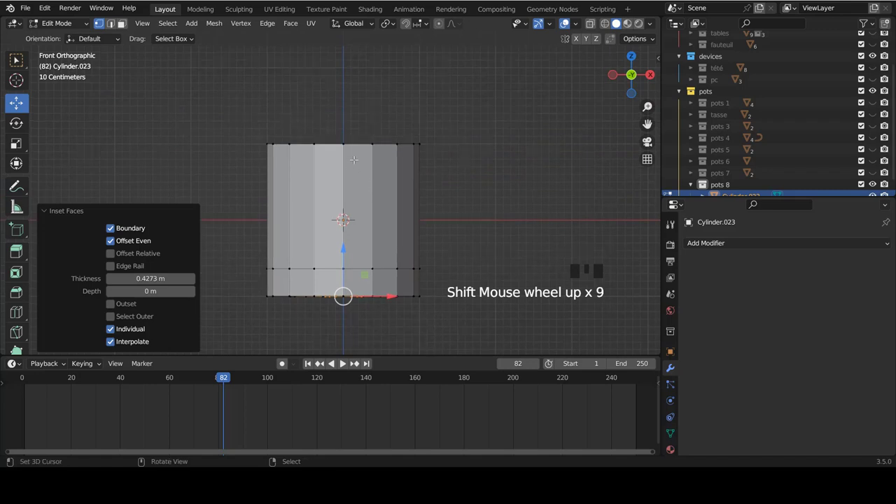
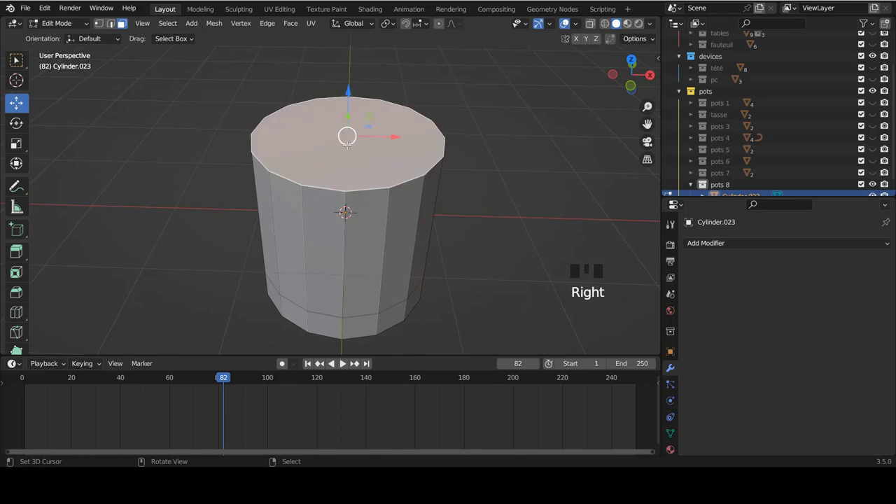
pyautogui.press('x')
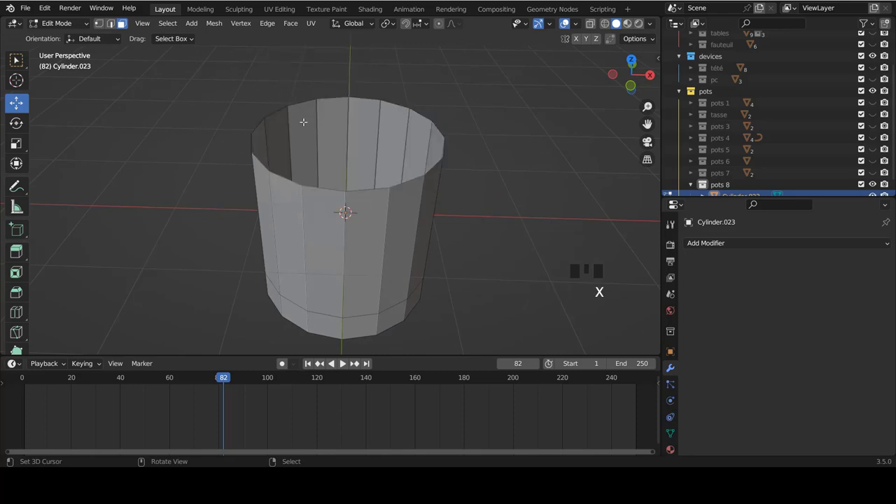
pyautogui.press('Tab')
pyautogui.scroll(-3)
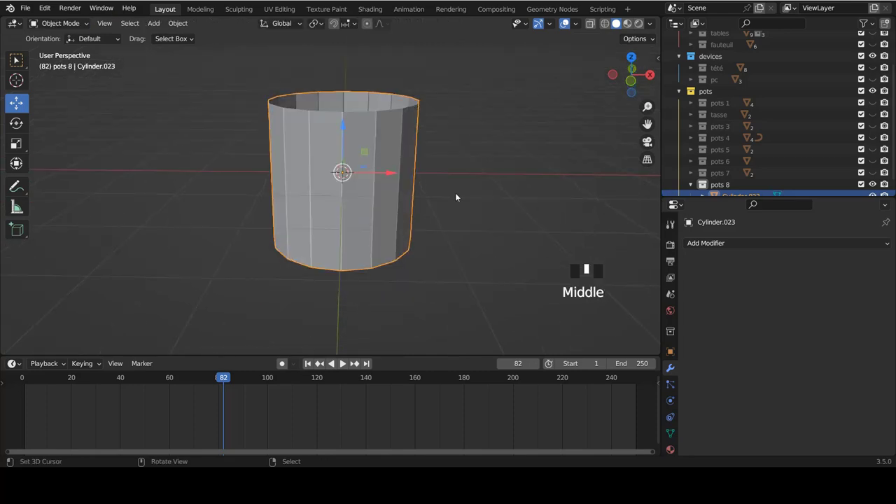
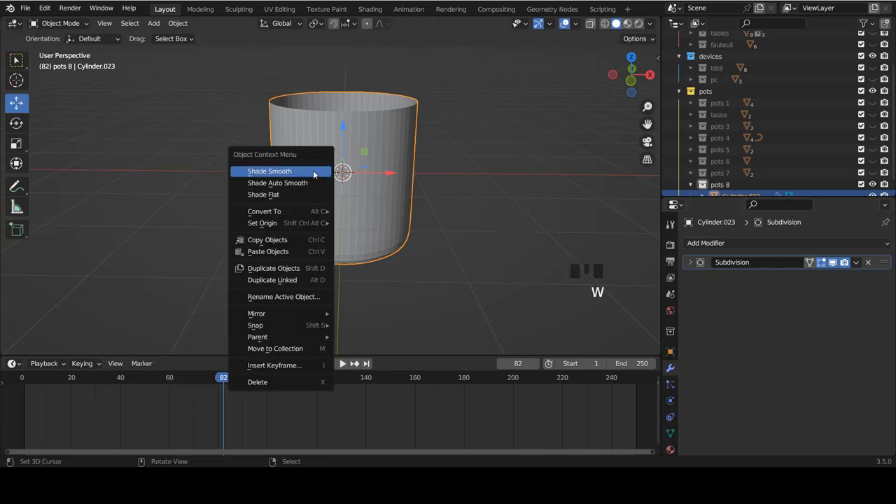
# - Add edge loops to the smooth subdivided cup and widen its middle slightly
pyautogui.press('KP_1')
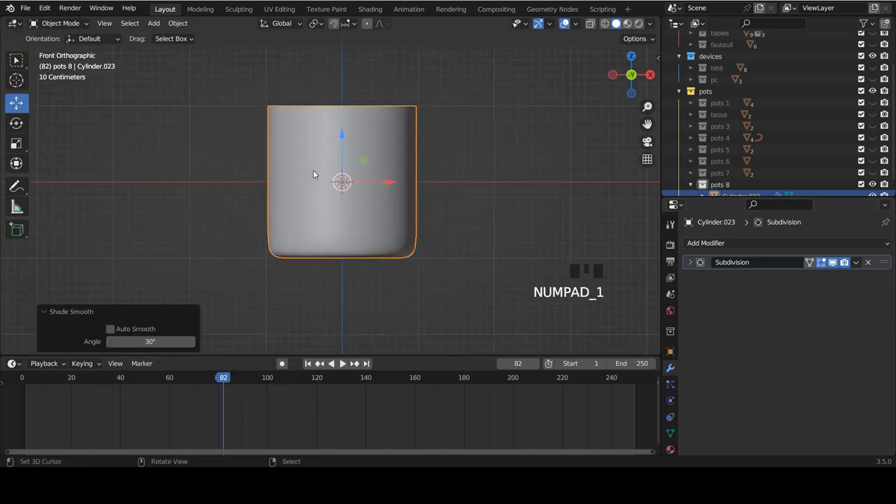
pyautogui.press('Tab')
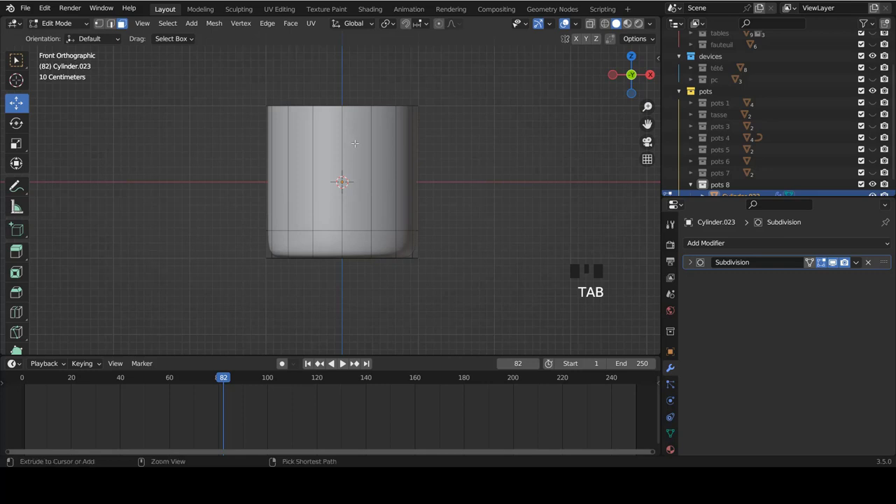
pyautogui.press('ctrl+Tab')
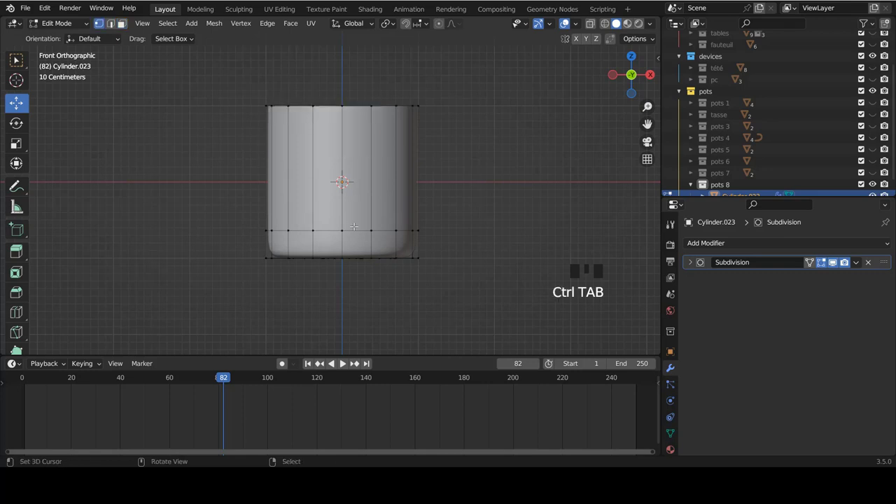
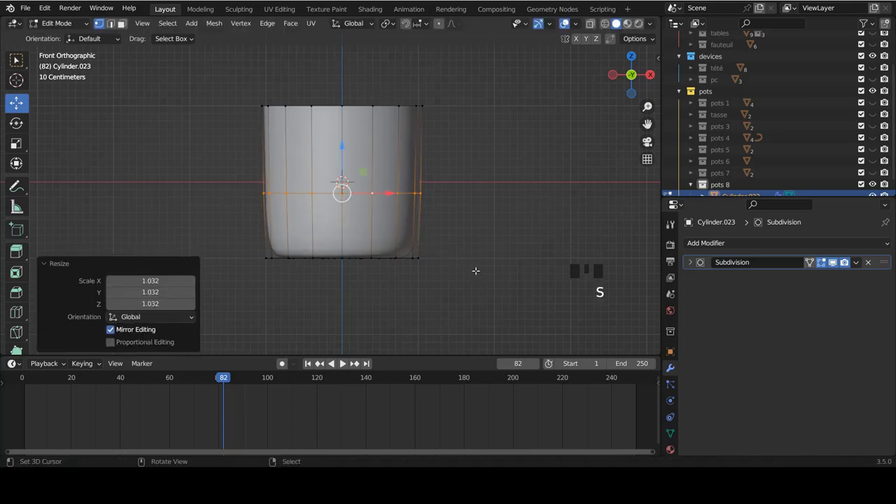
pyautogui.press('a')
pyautogui.scroll(3)
pyautogui.scroll(-3)
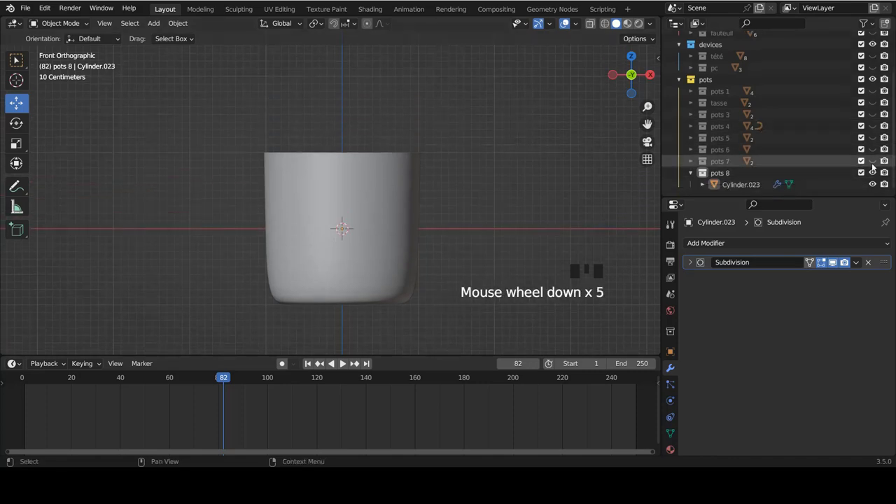
# - Unhide pots 7 and copy its domed lid
pyautogui.click(874, 160)
pyautogui.scroll(-3)
pyautogui.scroll(3)
pyautogui.rightClick(334, 92)
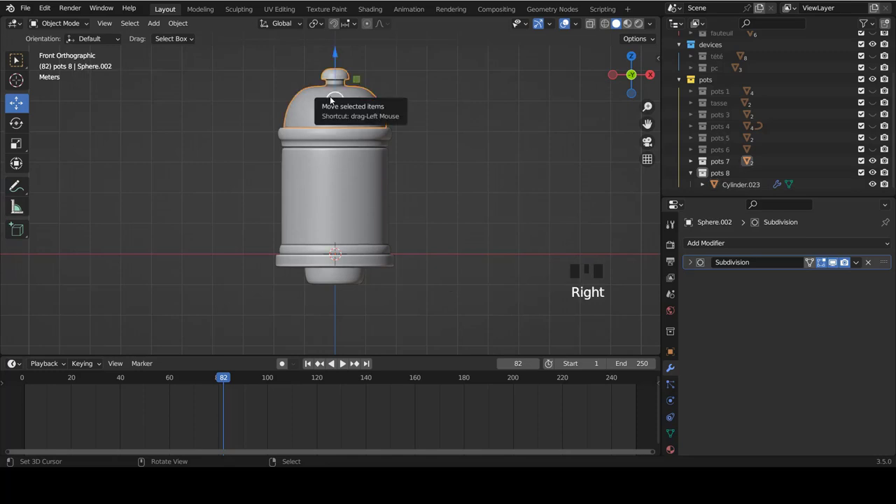
pyautogui.scroll(3)
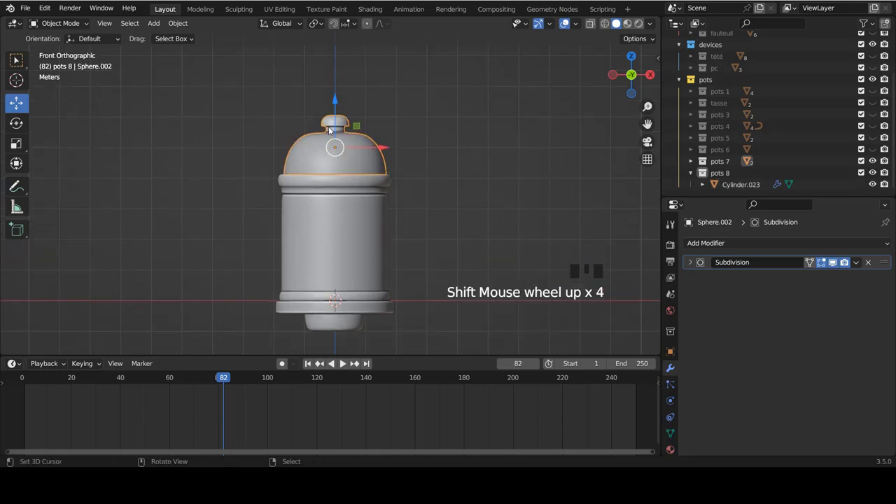
pyautogui.press('ctrl+c')
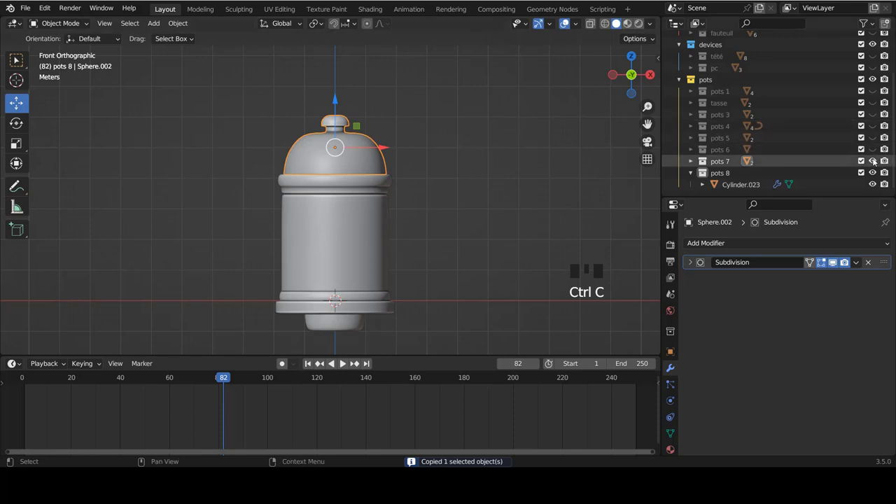
# - Paste the lid into pots 8, then scale and move it onto the new cup
pyautogui.click(875, 163)
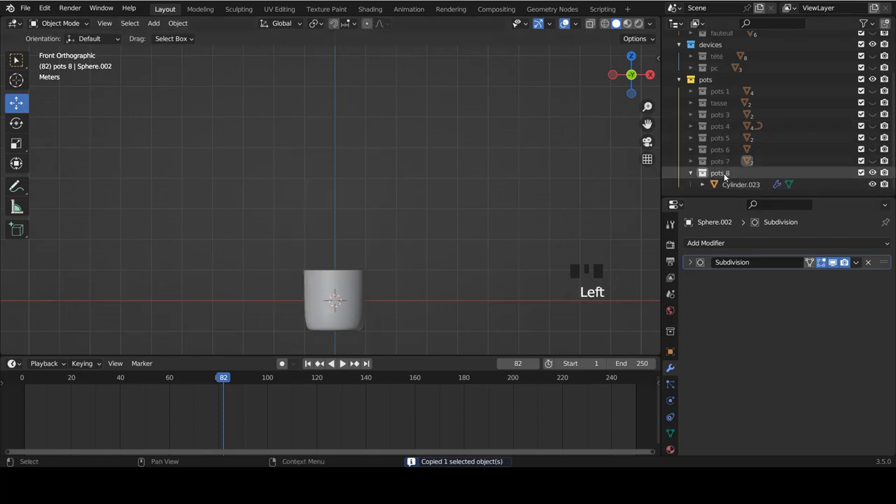
pyautogui.click(725, 179)
pyautogui.scroll(-3)
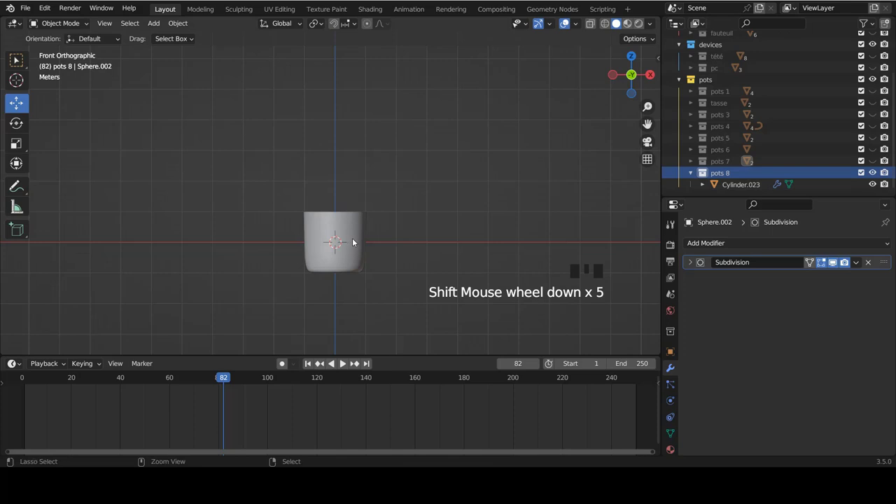
pyautogui.press('ctrl+v')
pyautogui.rightClick(357, 99)
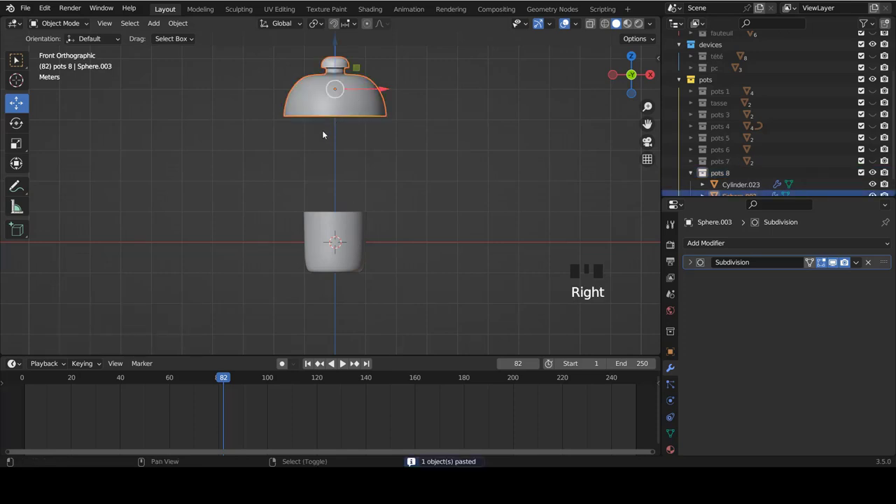
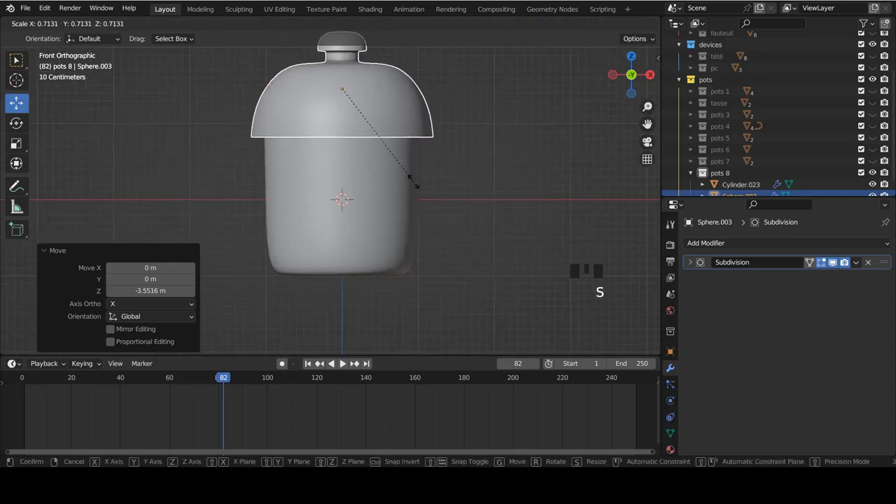
pyautogui.rightClick(353, 201)
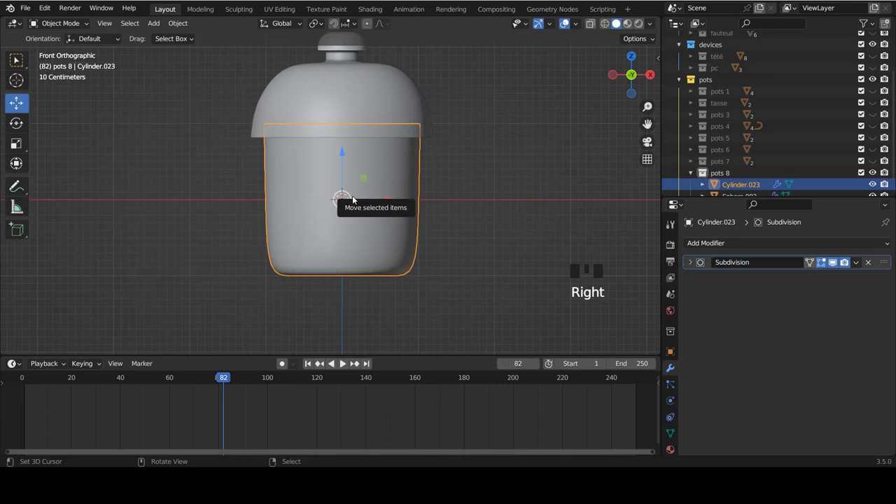
# - Fatten the cup body outward to the lid's width and squash it shorter
pyautogui.rightClick(381, 181)
pyautogui.press('Tab')
pyautogui.press('a')
pyautogui.press('a')
pyautogui.press('alt+s')
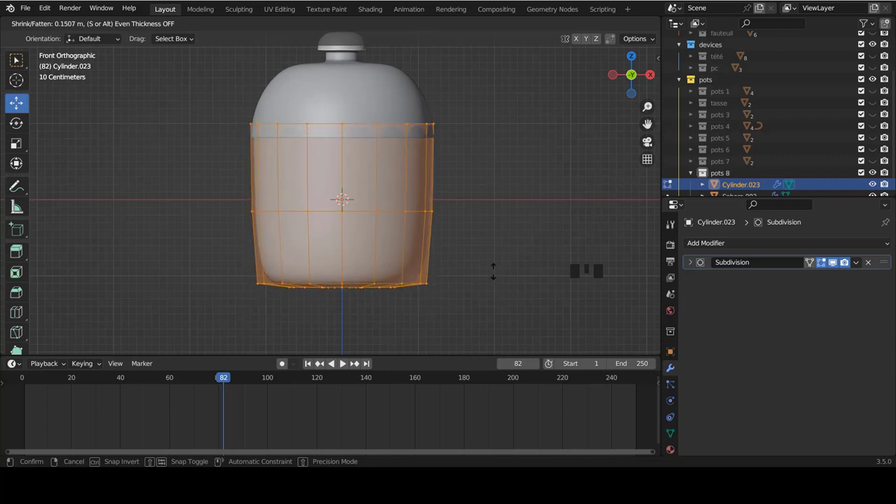
pyautogui.press('s')
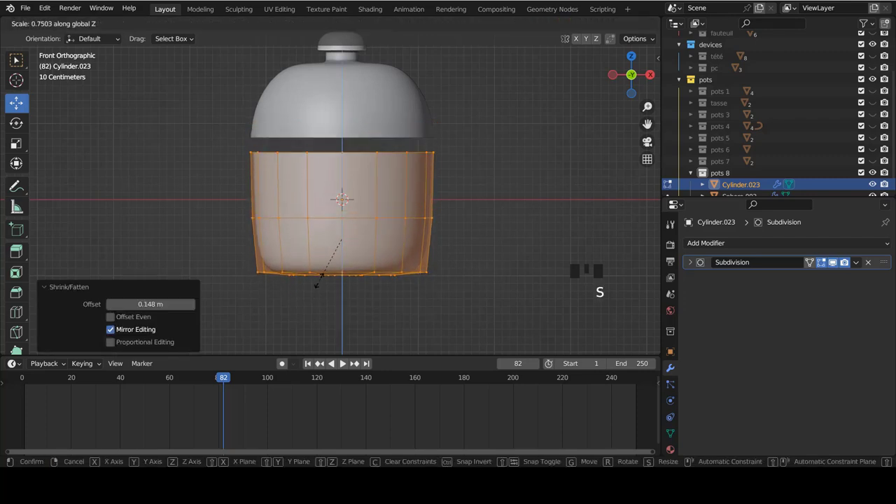
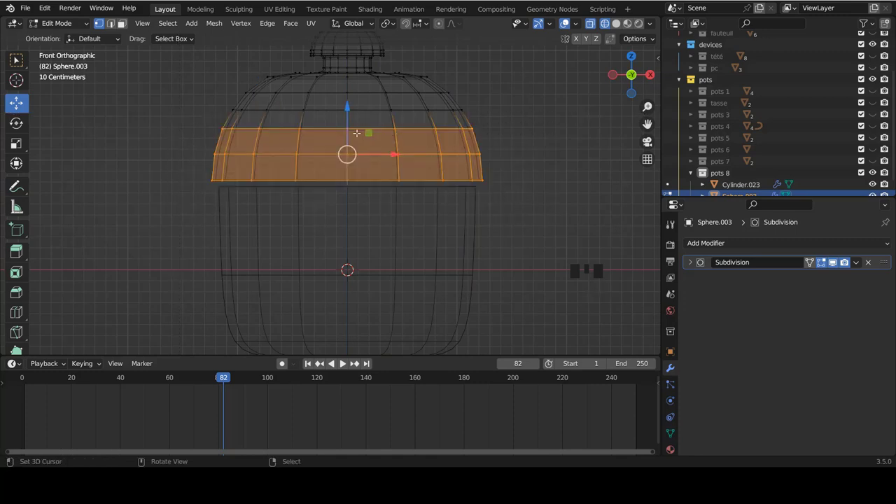
# - Delete the lid's lower band of faces, leaving a shallow dome over the pot
pyautogui.press('x')
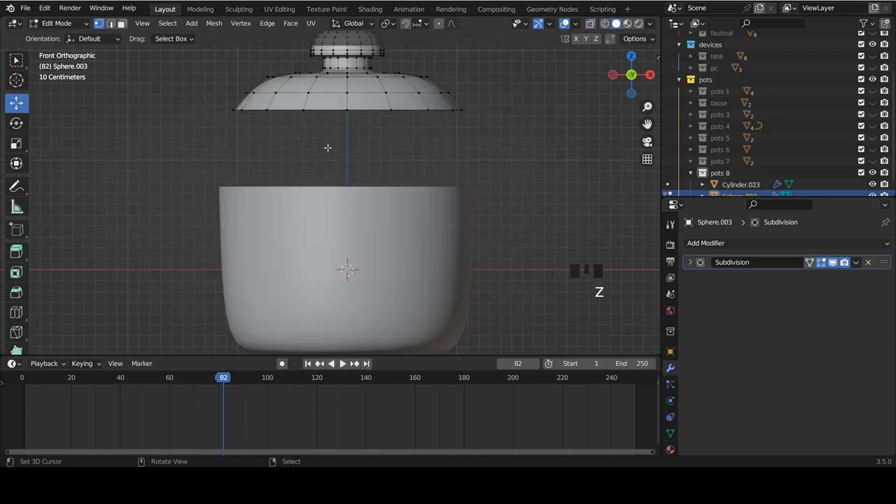
pyautogui.press('Tab')
pyautogui.press('Tab')
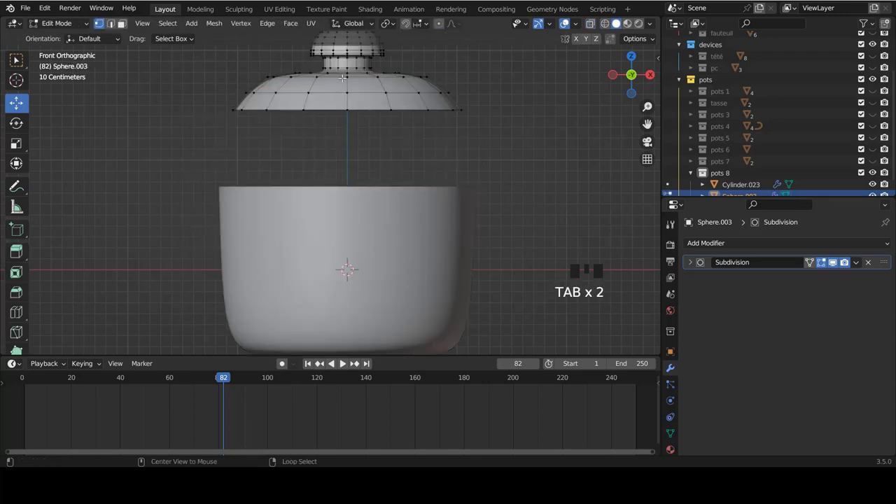
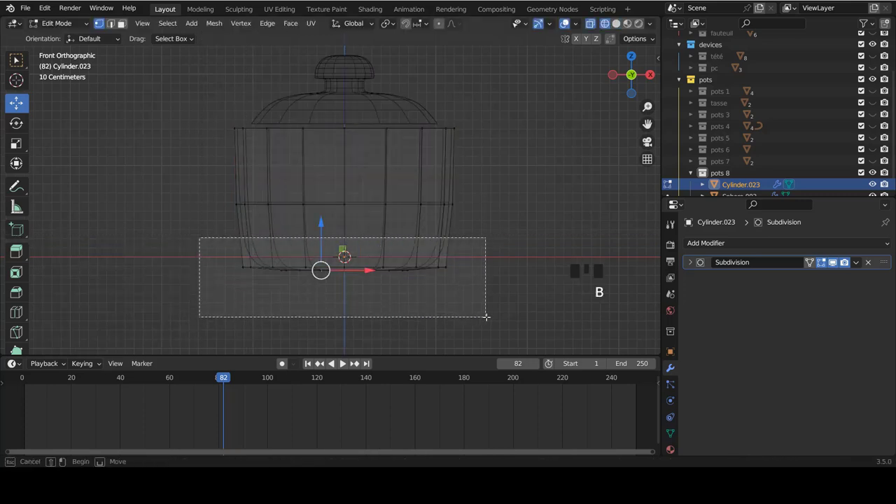
# - Flatten the pot's bottom vertices into a level base and return to the lid's rim
pyautogui.press('s')
pyautogui.press('z')
pyautogui.press('Tab')
pyautogui.scroll(3)
pyautogui.middleClick(349, 168)
pyautogui.scroll(3)
pyautogui.press('Tab')
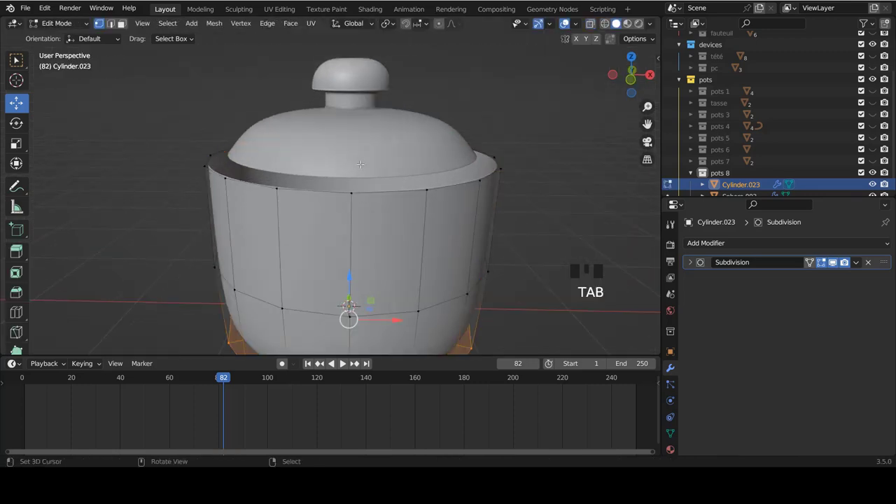
pyautogui.press('Tab')
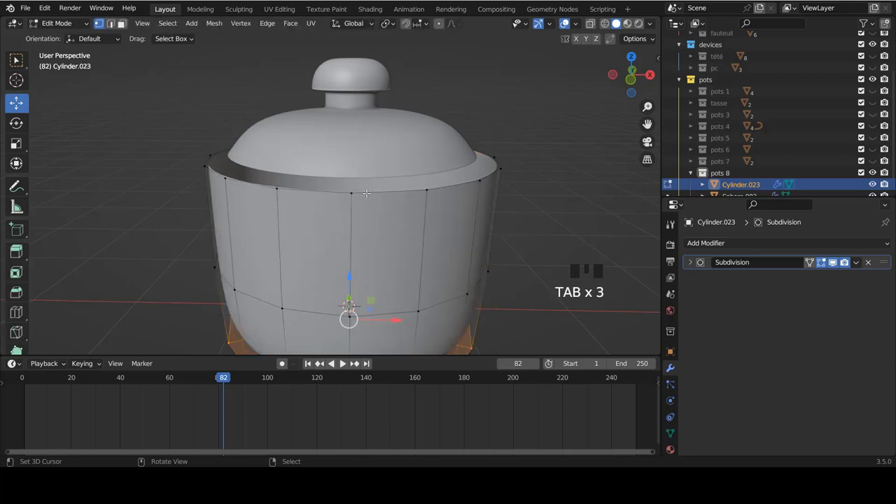
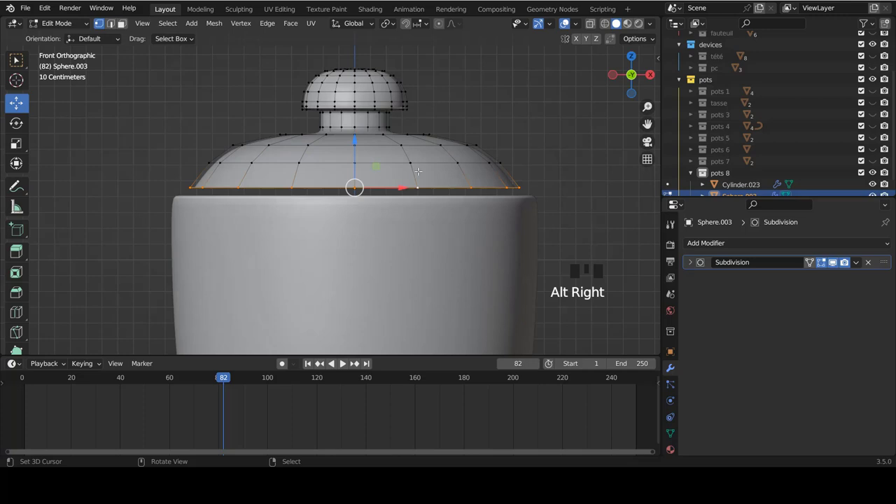
# - Extrude the lid rim into a short lip and enlarge the lid to overhang the pot
pyautogui.press('e')
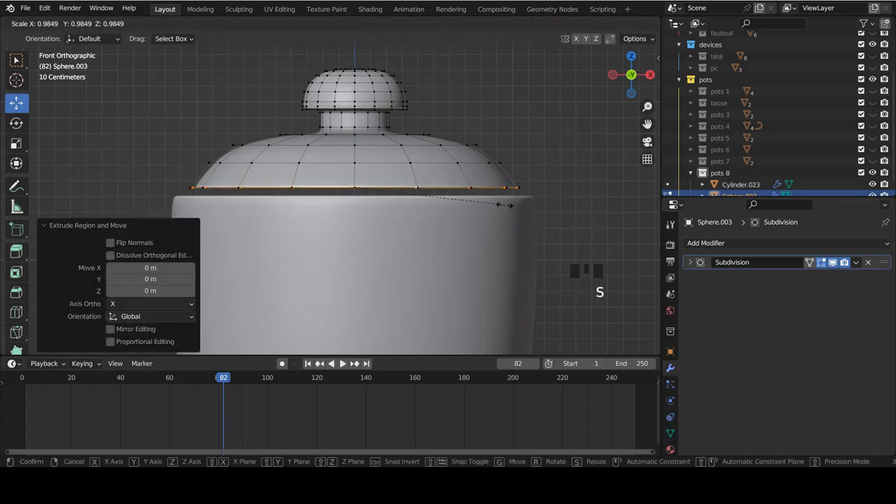
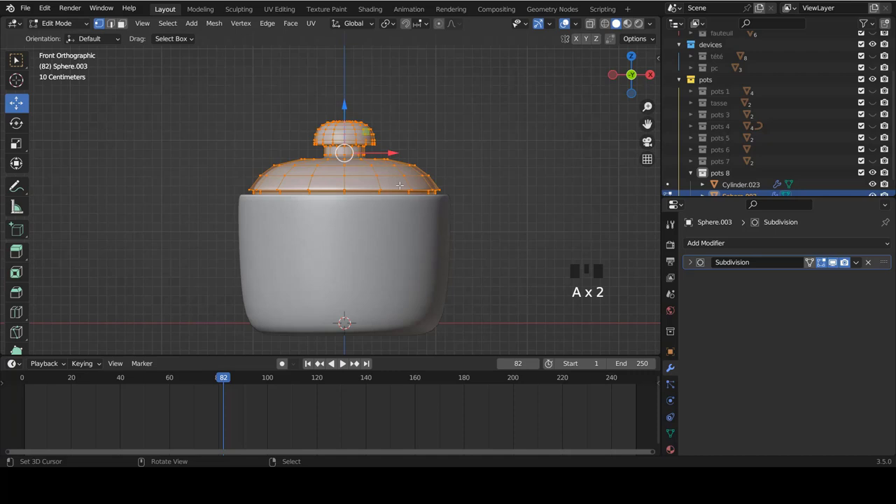
pyautogui.press('s')
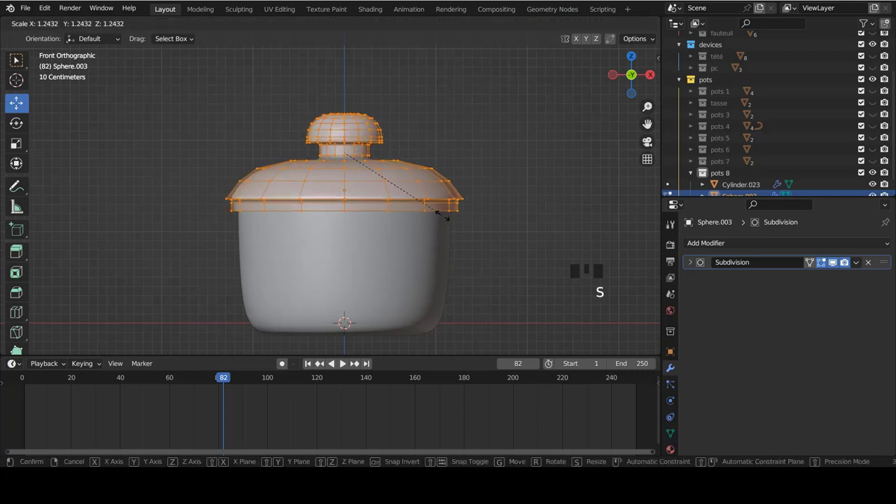
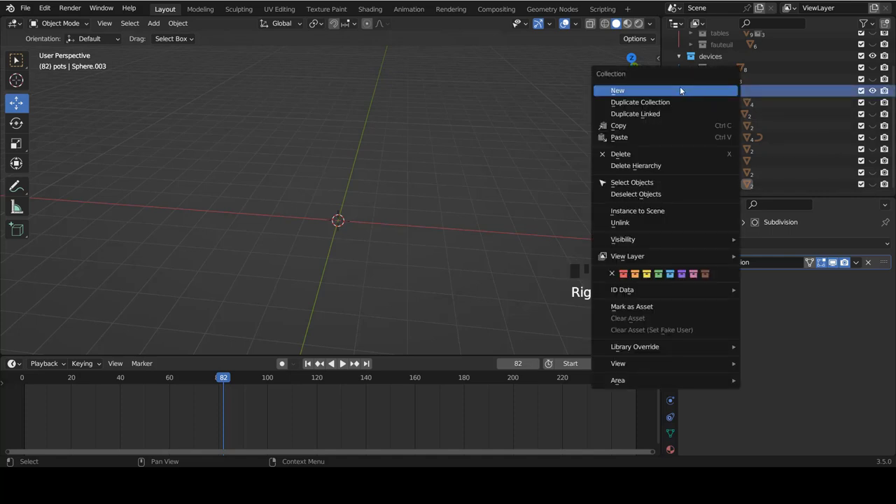
# - Create a new pots 9 collection and add a cylinder to it
pyautogui.moveTo(684, 89); pyautogui.dragTo(766, 142)
pyautogui.scroll(-3)
pyautogui.click(720, 186)
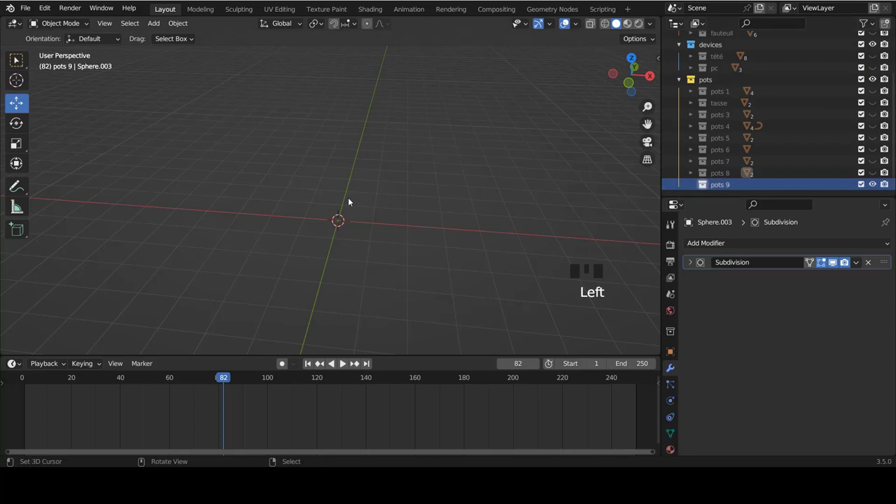
pyautogui.press('KP_1')
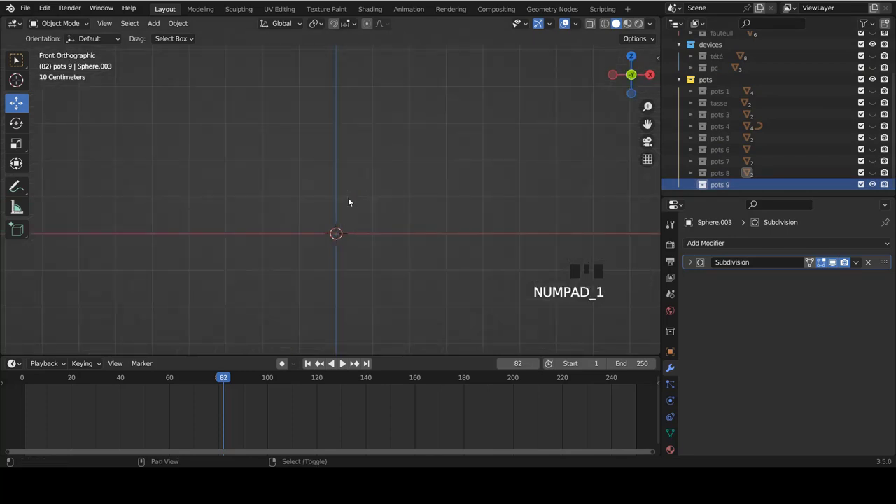
pyautogui.press('shift+a')
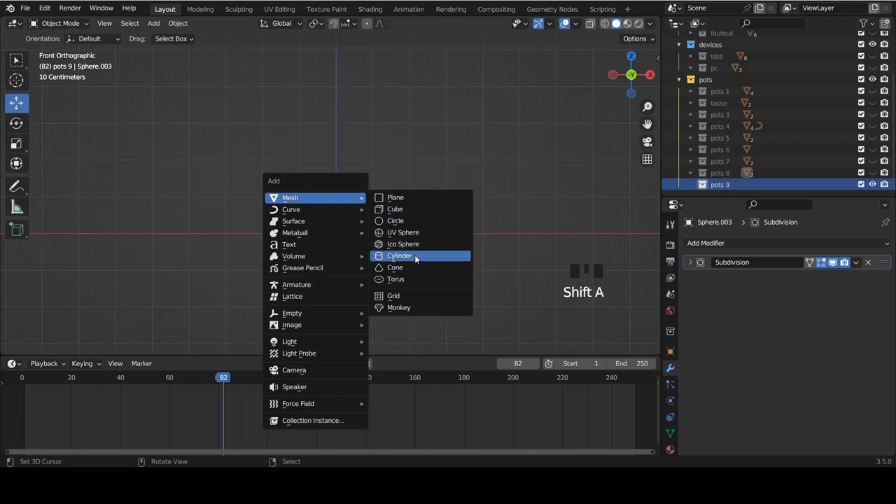
pyautogui.scroll(-3)
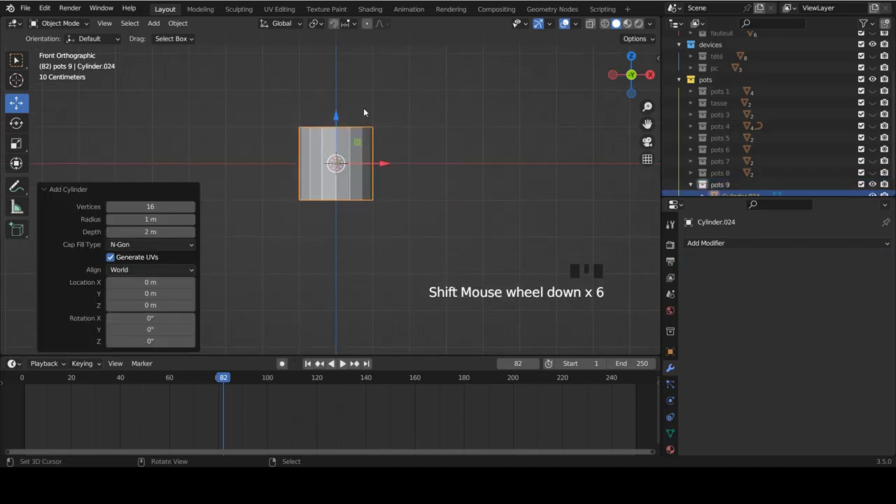
# - Enlarge the cylinder and add an edge loop near its base
pyautogui.moveTo(375, 109); pyautogui.dragTo(343, 111)
pyautogui.scroll(3)
pyautogui.press('Tab')
pyautogui.press('s')
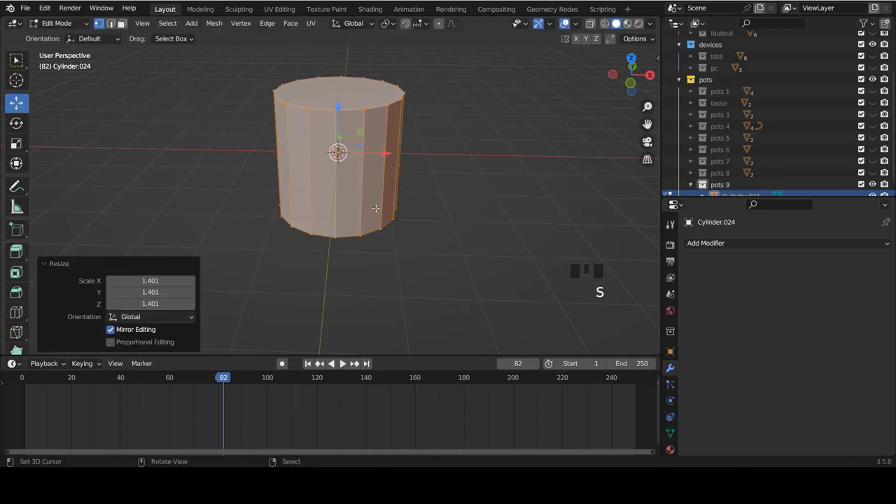
pyautogui.press('ctrl+r')
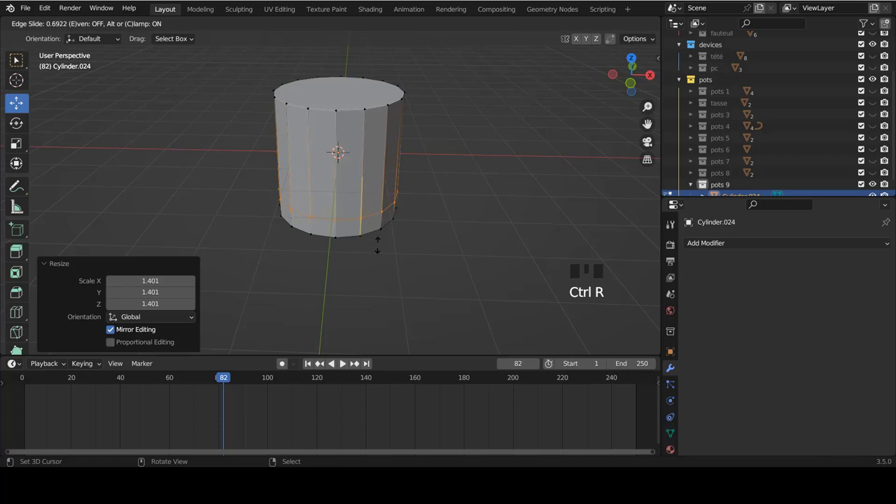
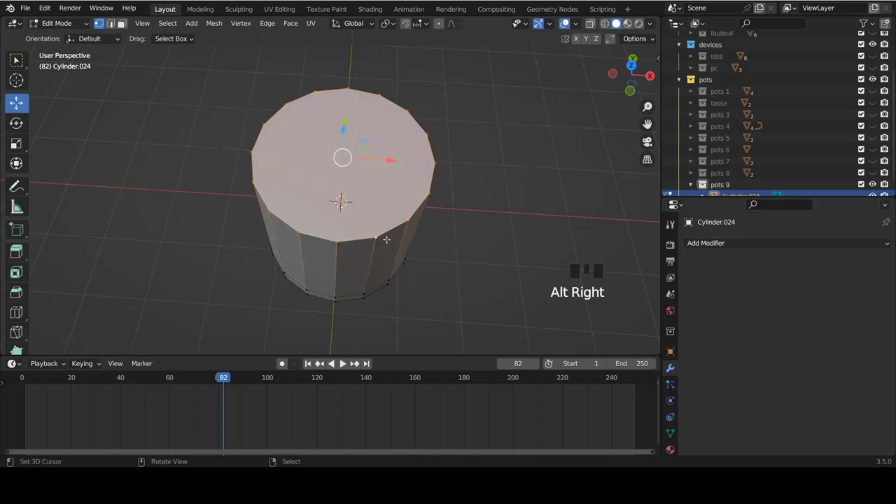
# - Hollow the cylinder into a thick-walled cup with extra loops on outer and inner walls
pyautogui.press('i')
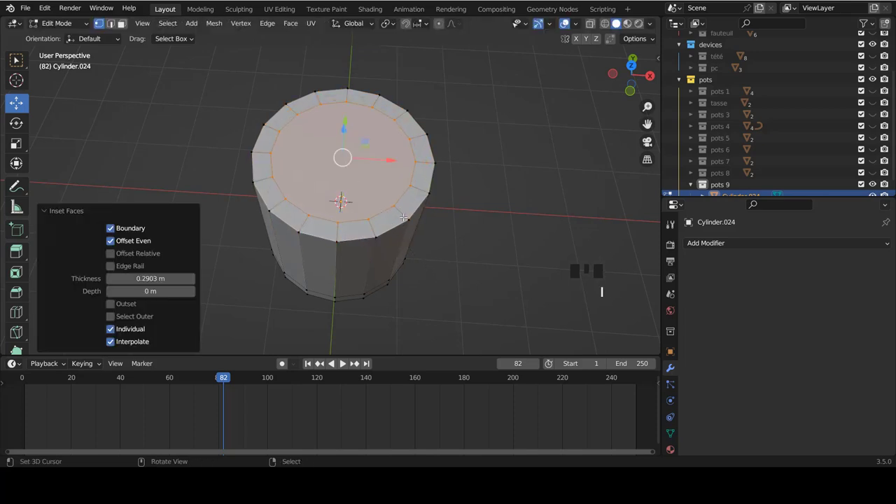
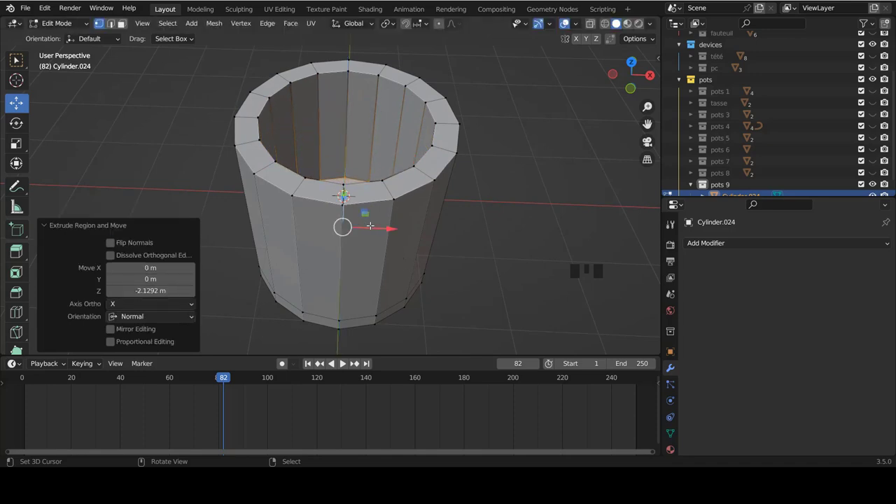
pyautogui.press('ctrl+r')
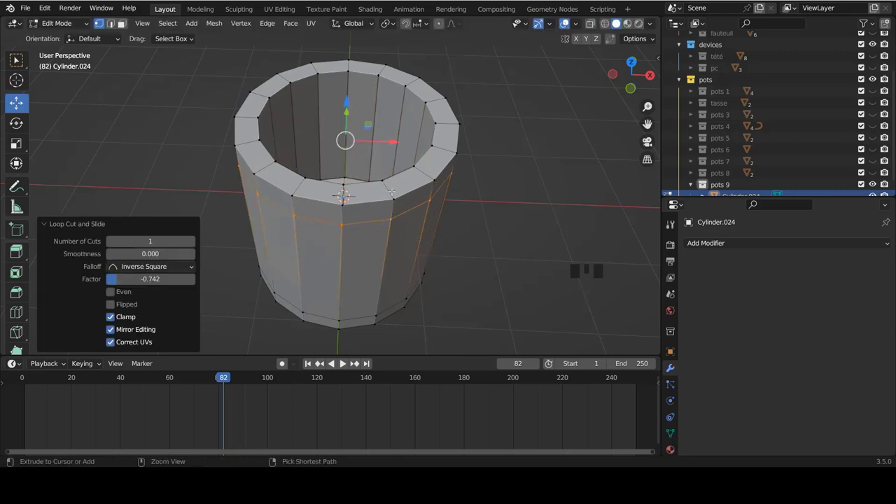
pyautogui.press('ctrl+r')
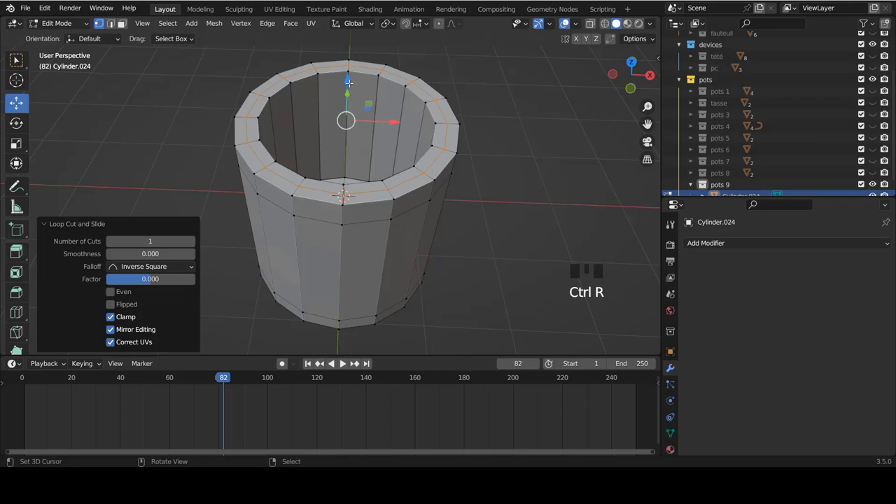
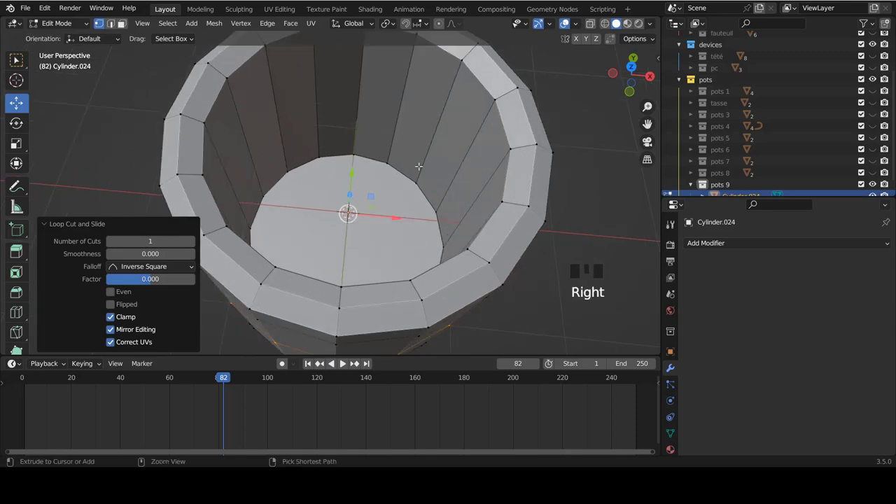
pyautogui.press('ctrl+r')
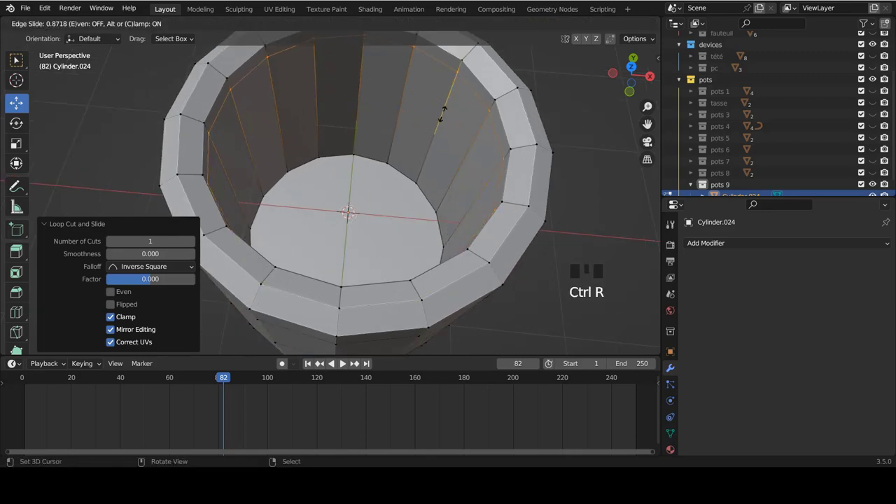
pyautogui.press('ctrl+r')
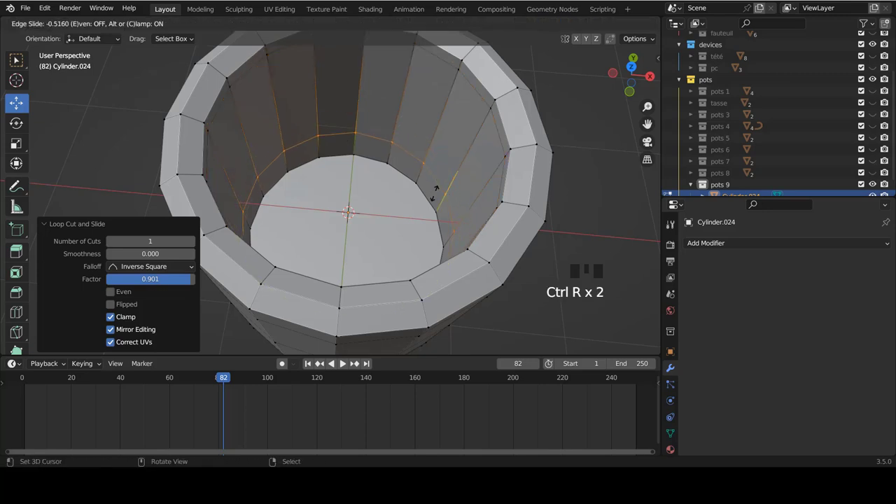
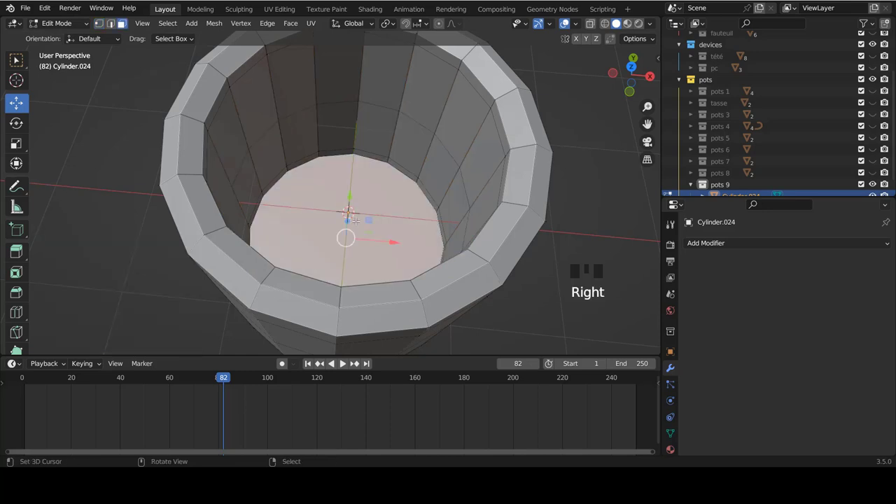
# - Duplicate the cup's inner bottom face and separate it as a new object, Cylinder.025
pyautogui.press('shift+d')
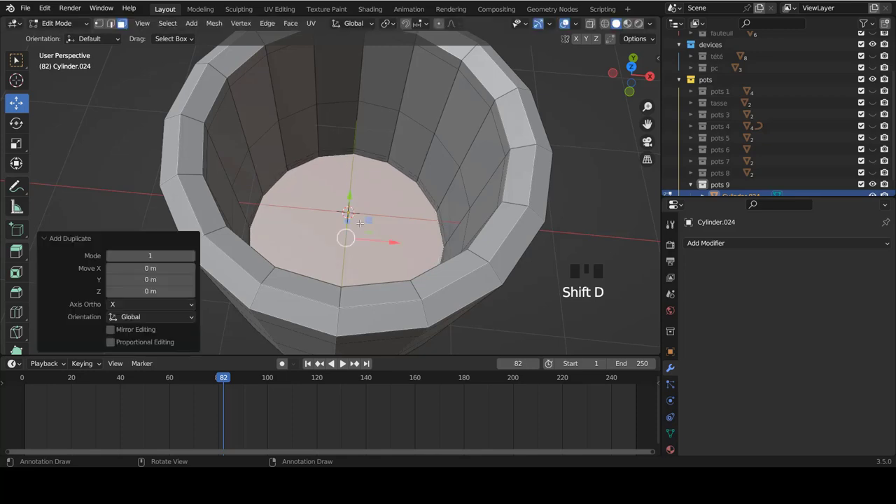
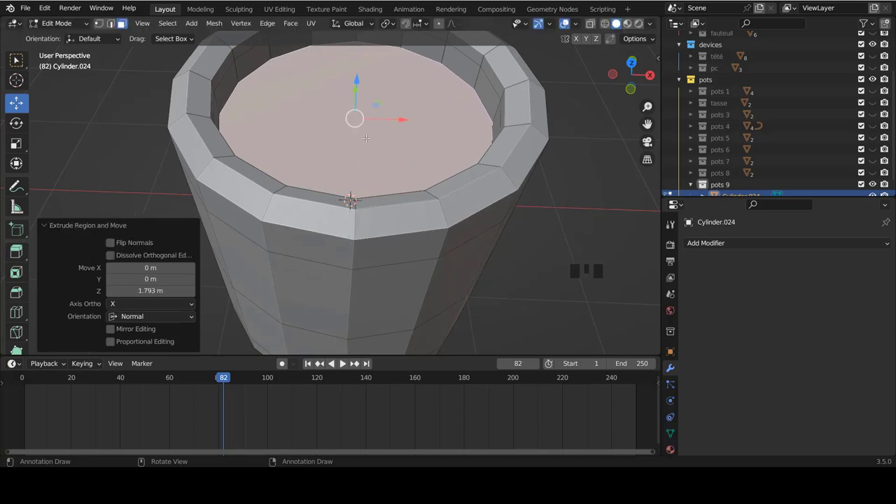
pyautogui.press('p')
pyautogui.press('Tab')
# - Select the new filler object and isolate it in local view
pyautogui.scroll(-3)
pyautogui.rightClick(357, 129)
pyautogui.rightClick(374, 224)
pyautogui.rightClick(360, 146)
pyautogui.moveTo(370, 235); pyautogui.dragTo(366, 179)
pyautogui.rightClick(364, 167)
pyautogui.rightClick(371, 225)
pyautogui.rightClick(364, 147)
pyautogui.press('KP_Divide')
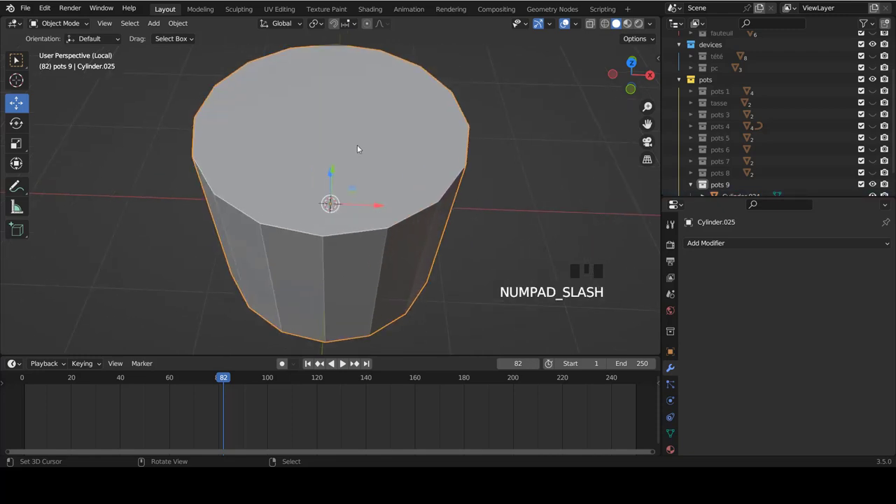
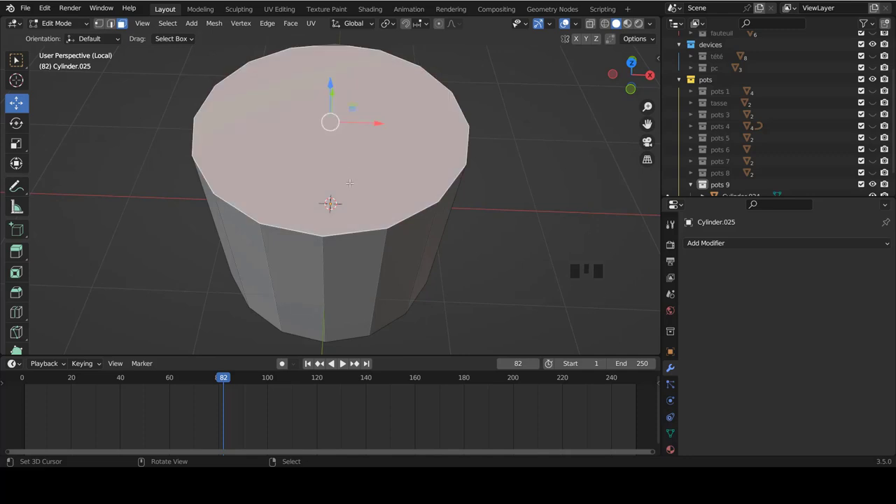
# - Delete the filler's top face and fill the opening from the Face menu
pyautogui.press('x')
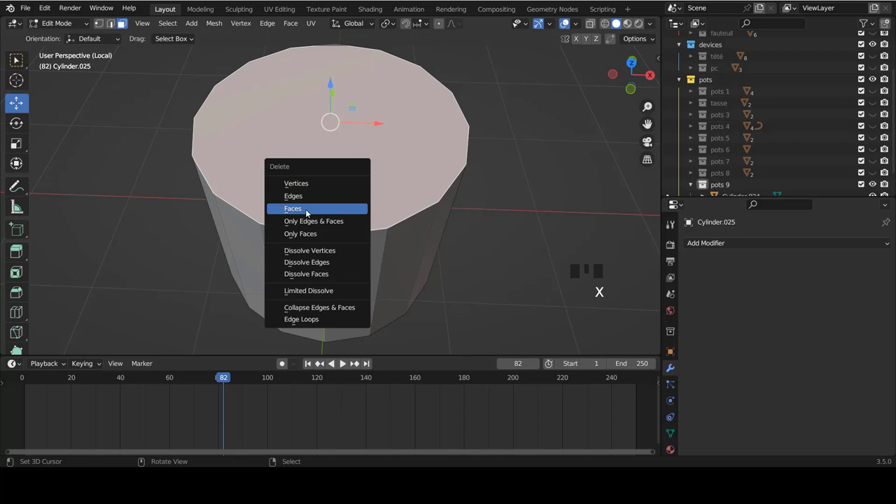
pyautogui.press('ctrl+Tab')
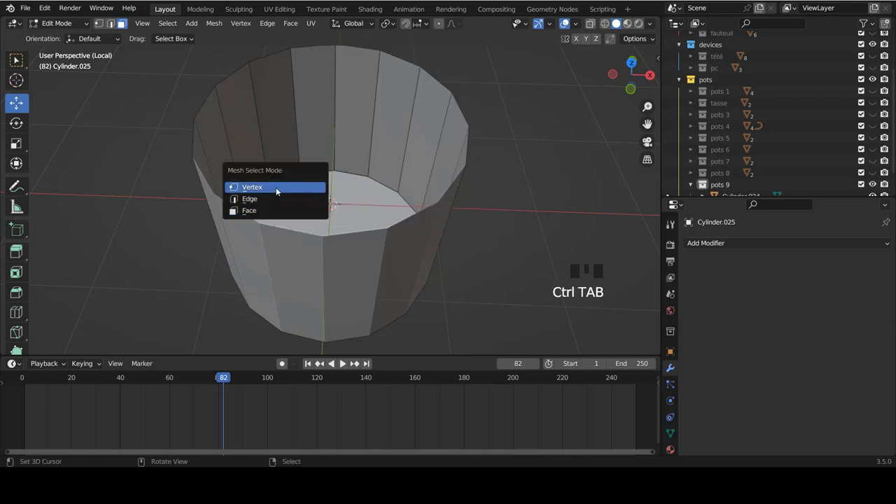
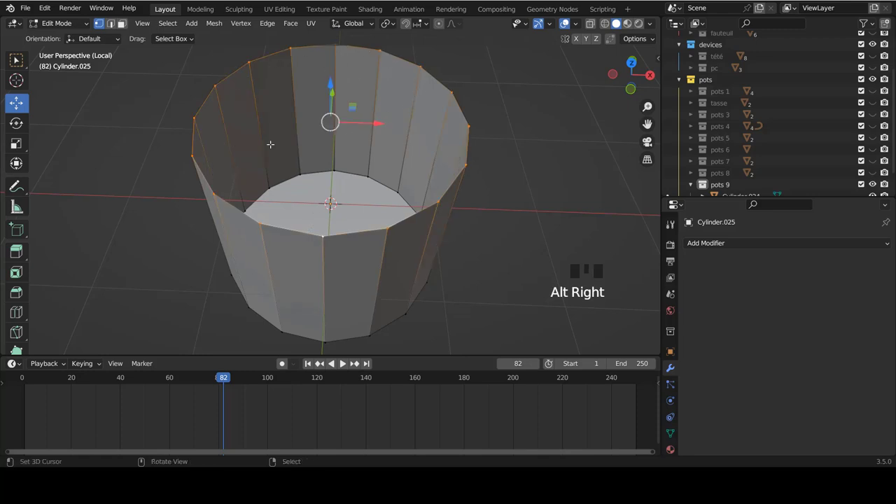
pyautogui.press('ctrl+f')
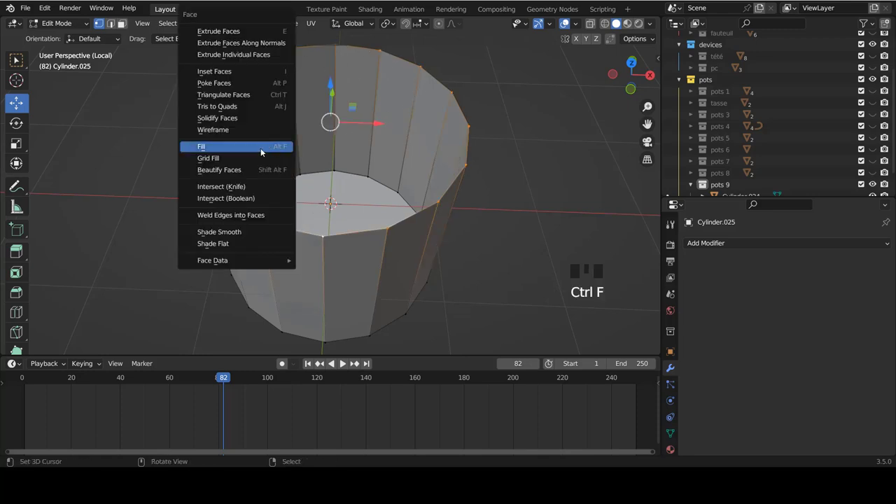
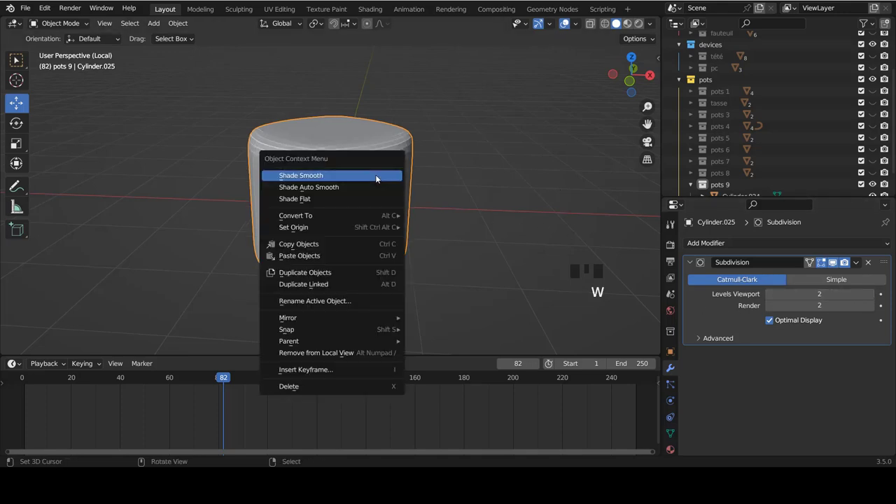
# - In front view, edit the filler's upper vertex rows to flare the rim slightly outward
pyautogui.press('KP_1')
pyautogui.press('Tab')
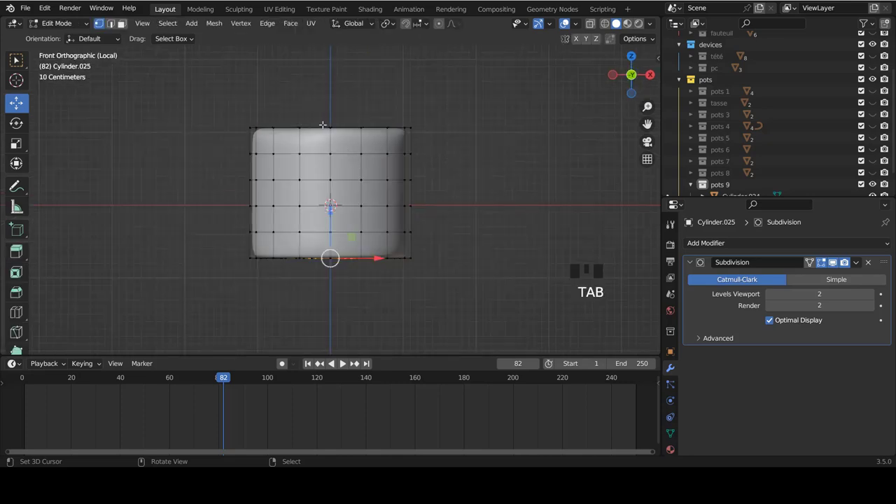
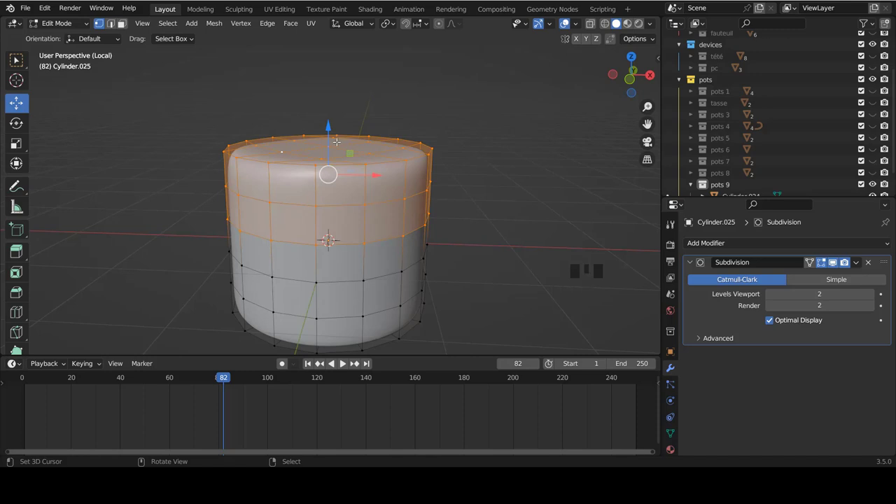
pyautogui.press('w')
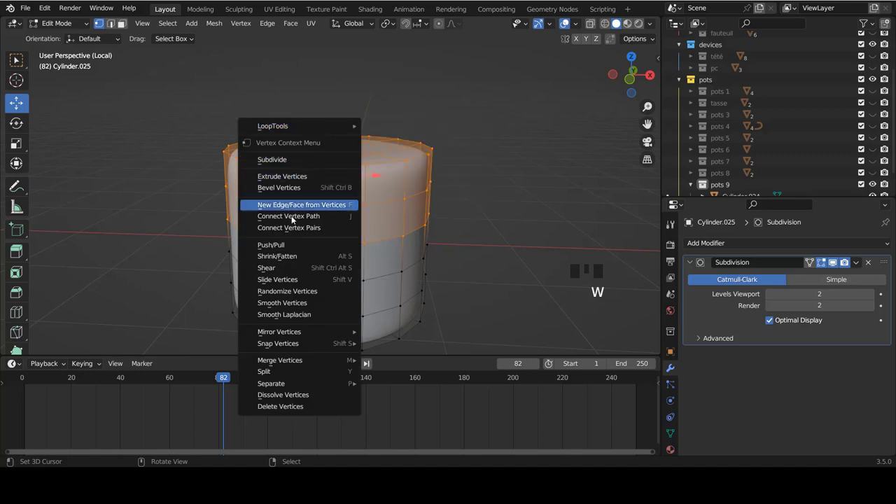
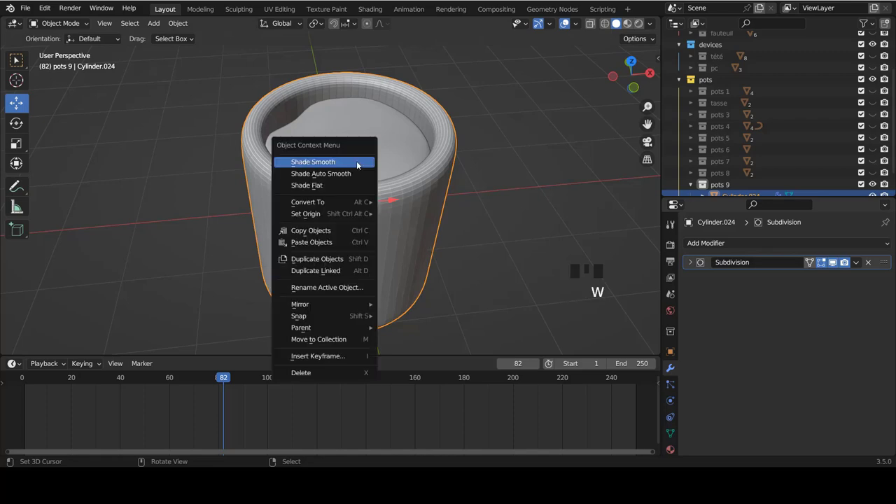
# - Add a new cylinder and scale it into a slim tall stick standing inside the pot
pyautogui.press('a')
pyautogui.scroll(-3)
pyautogui.moveTo(400, 162); pyautogui.dragTo(389, 213)
pyautogui.press('KP_1')
pyautogui.press('shift+a')
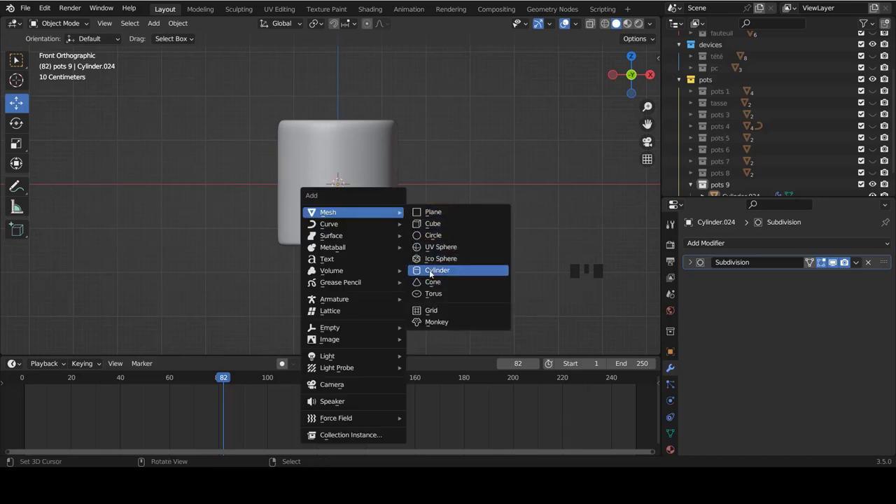
pyautogui.scroll(3)
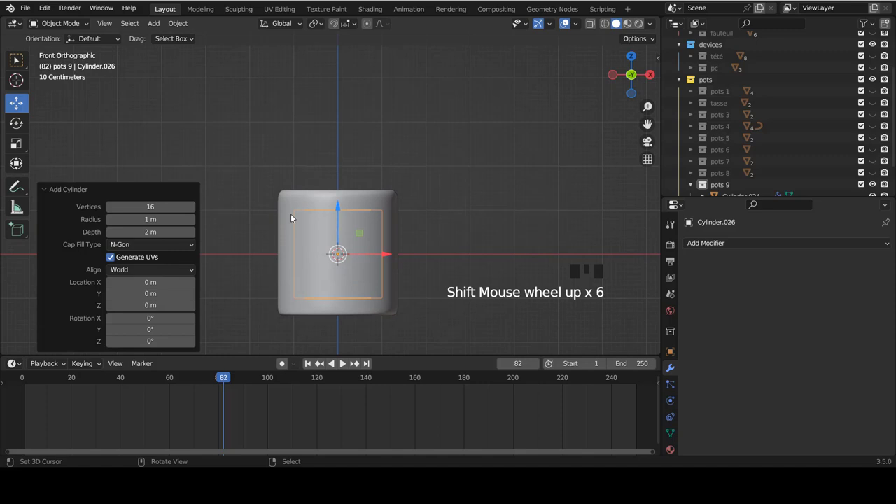
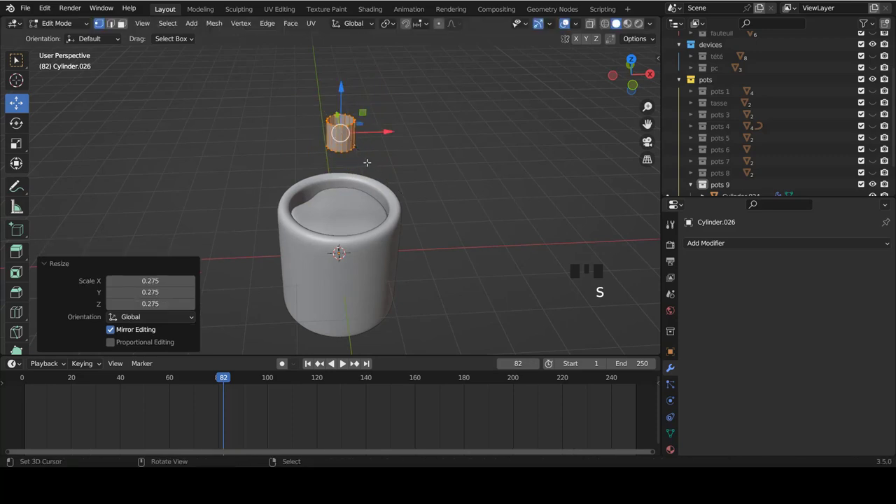
pyautogui.press('s')
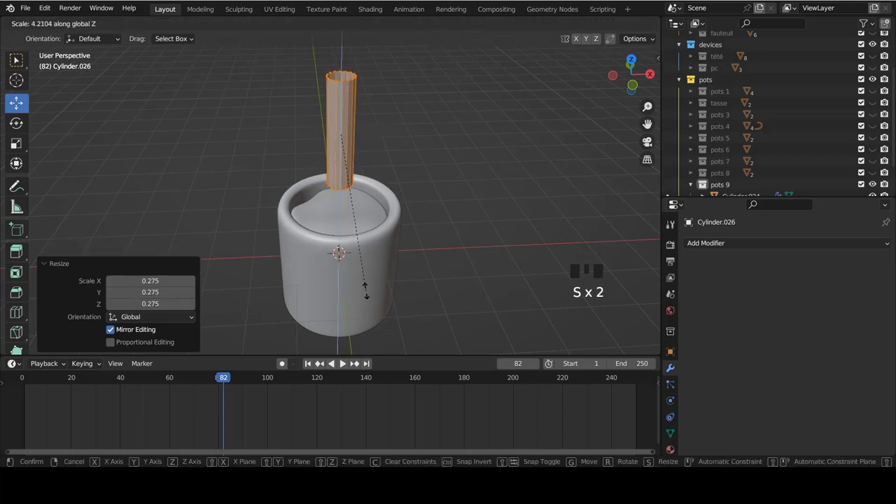
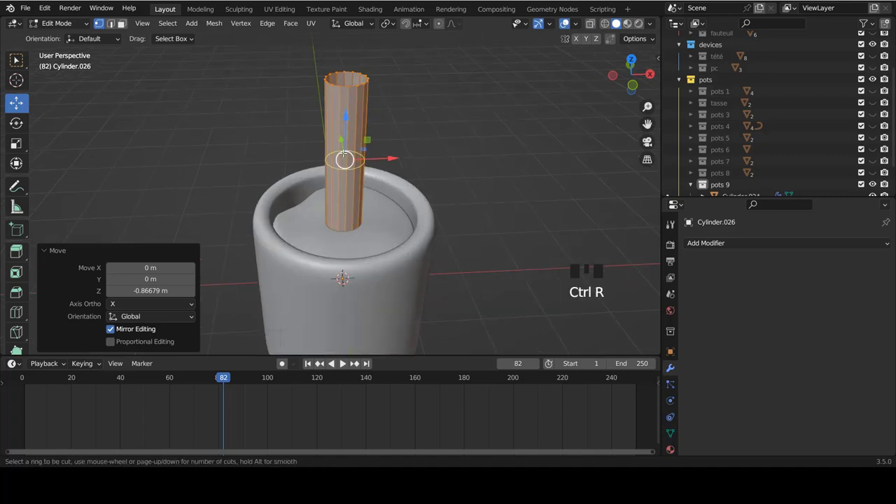
pyautogui.press('s')
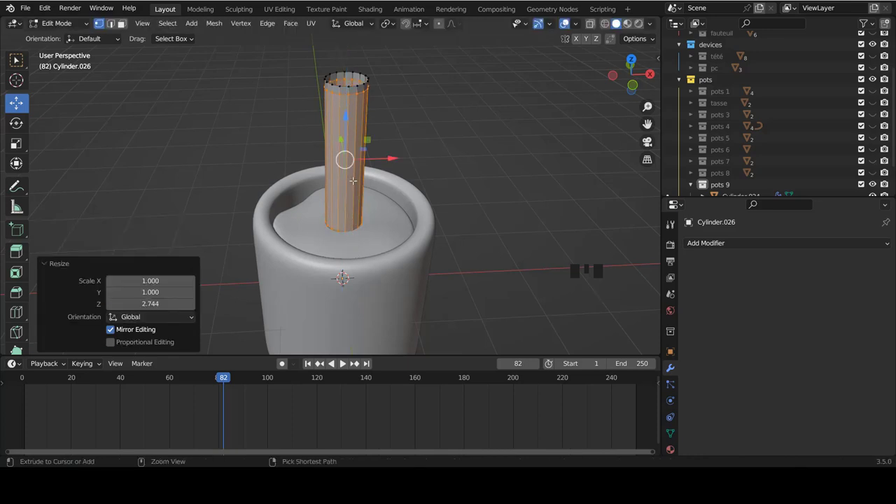
# - Add edge loops to the stick and shade it smooth with Solidify and Subdivision modifiers
pyautogui.press('ctrl+r')
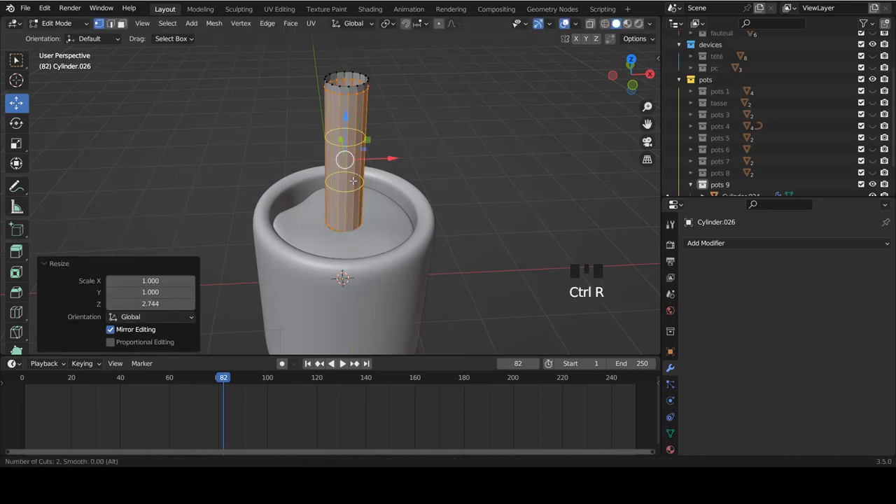
pyautogui.press('Tab')
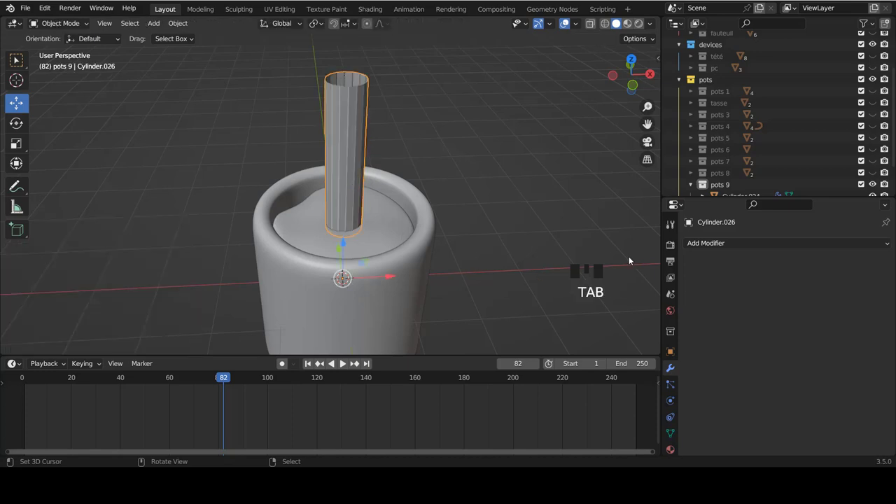
pyautogui.press('w')
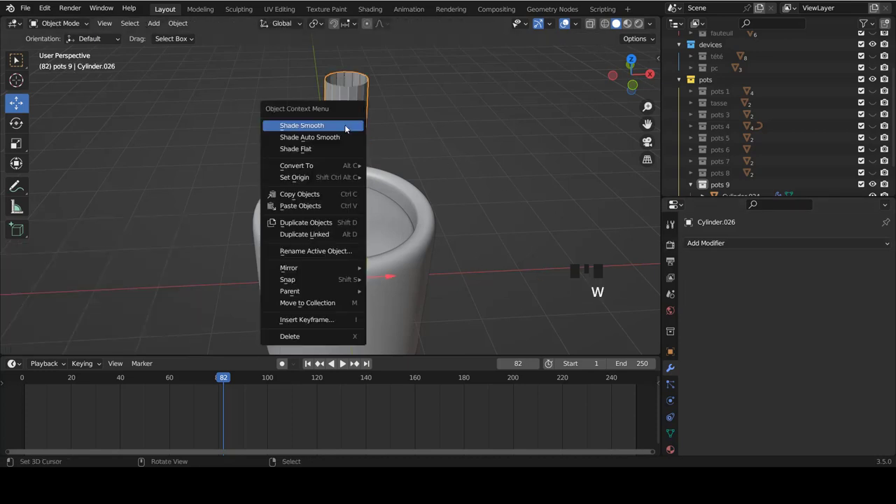
pyautogui.press('a')
pyautogui.rightClick(335, 151)
pyautogui.moveTo(718, 250); pyautogui.dragTo(383, 173)
pyautogui.middleClick(382, 173)
pyautogui.scroll(3)
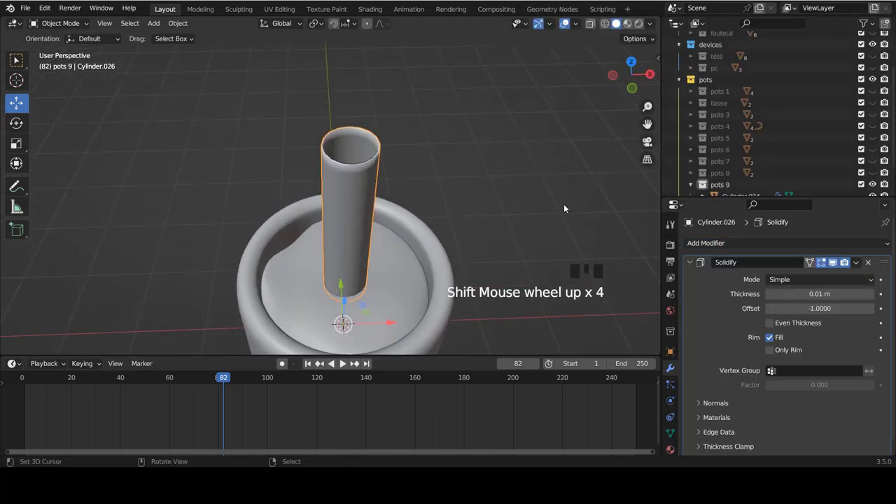
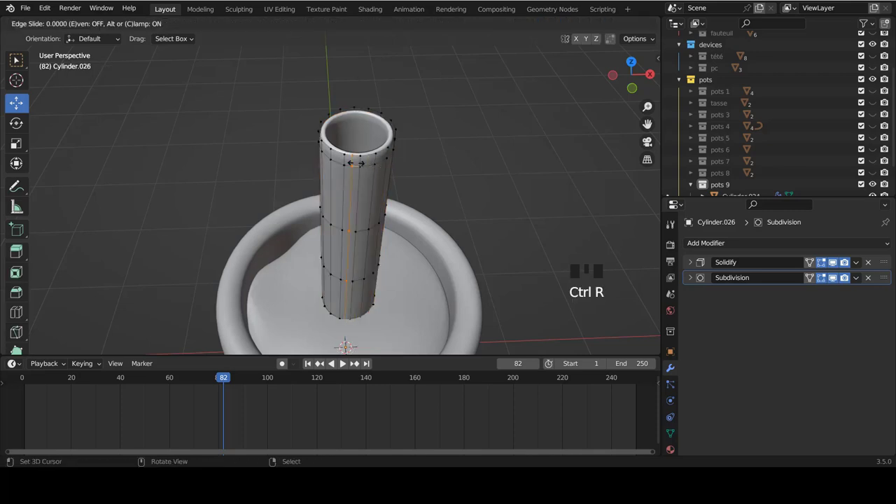
# - Redo the loop cut near the stick's rim and return to front view in Object Mode
pyautogui.press('ctrl+z')
pyautogui.press('ctrl+r')
pyautogui.press('Tab')
pyautogui.press('a')
pyautogui.press('KP_1')
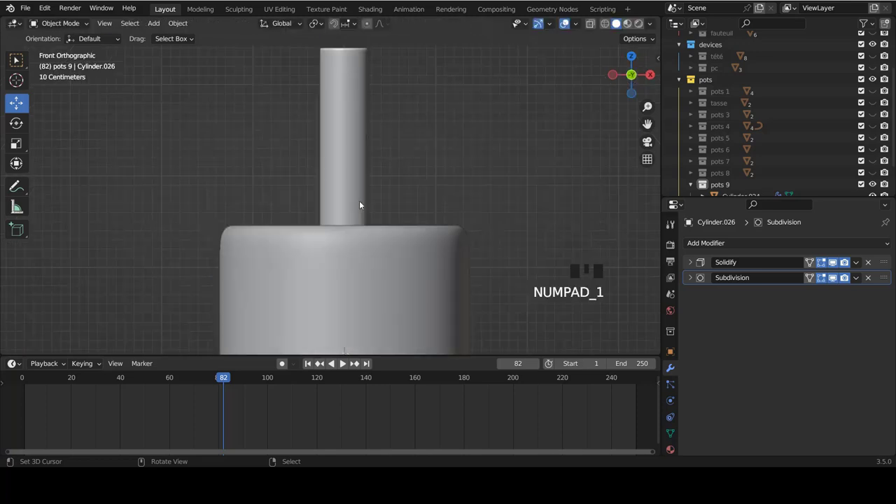
# - Rotate the whole stick about 10° and lower it so it leans out of the pot like a pestle
pyautogui.rightClick(347, 155)
pyautogui.press('Tab')
pyautogui.press('a')
pyautogui.press('a')
pyautogui.press('r')
pyautogui.press('g')
pyautogui.press('s')
pyautogui.press('r')
pyautogui.press('g')
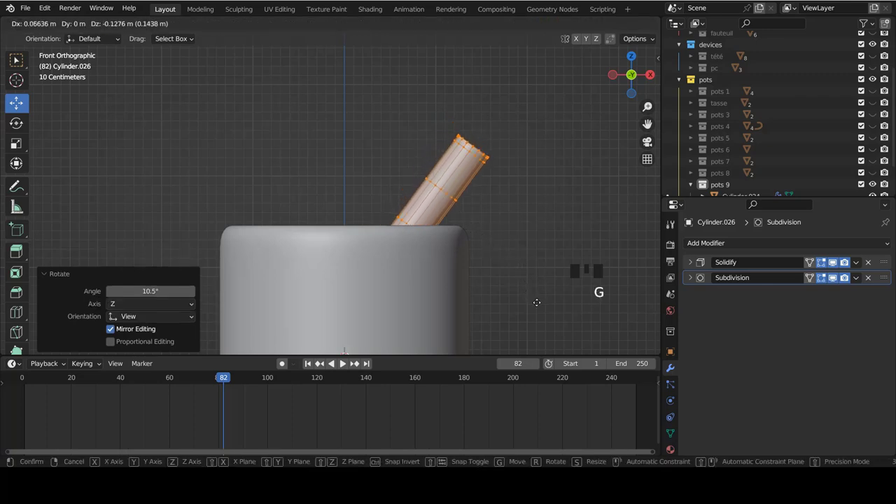
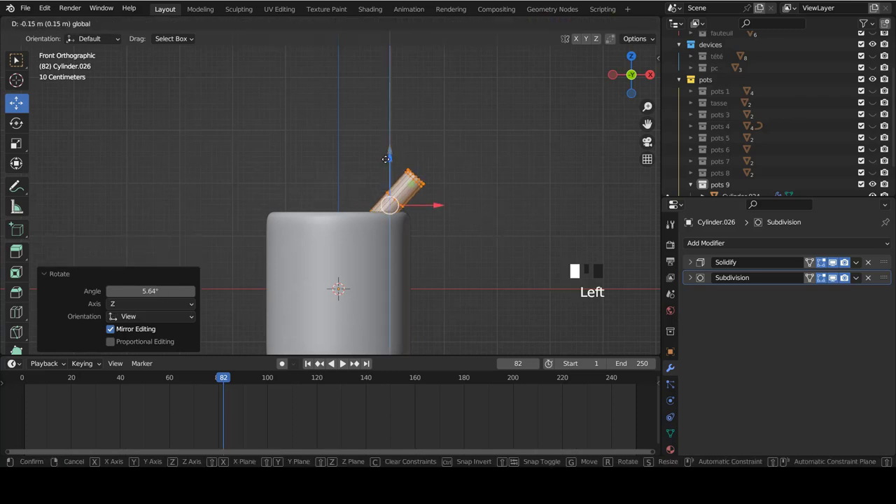
pyautogui.press('Tab')
pyautogui.press('a')
# - Orbit the view around the pot to check the leaning stick
pyautogui.scroll(-3)
pyautogui.moveTo(378, 255); pyautogui.dragTo(396, 205)
pyautogui.scroll(-3)
pyautogui.moveTo(346, 187); pyautogui.dragTo(431, 193)
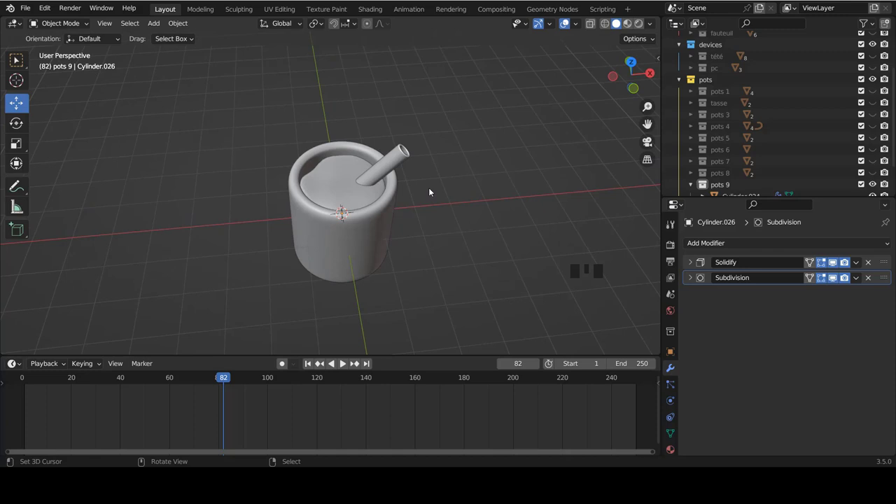
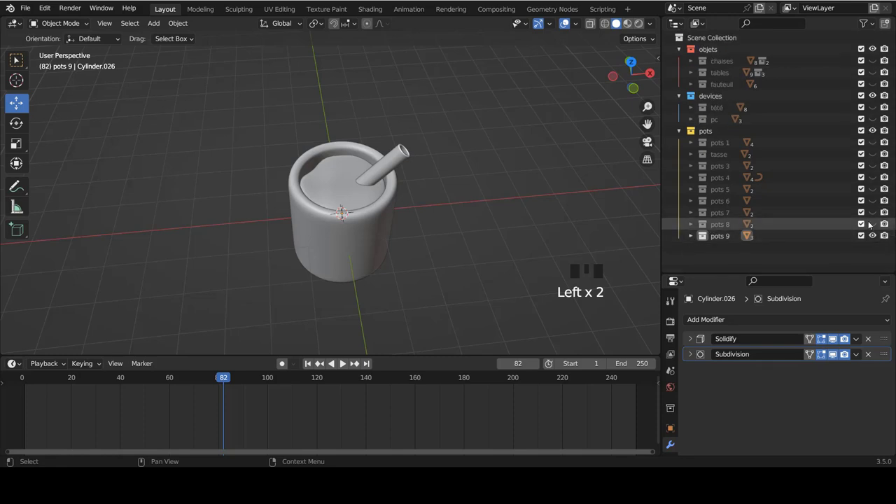
# - Hide the pots 9 collection and show the cloth-wrapped pots 4 jar
pyautogui.click(874, 236)
pyautogui.click(874, 187)
pyautogui.click(877, 186)
pyautogui.click(875, 178)
pyautogui.scroll(-3)
pyautogui.moveTo(366, 196); pyautogui.dragTo(367, 195)
pyautogui.scroll(3)
pyautogui.moveTo(361, 174); pyautogui.dragTo(347, 196)
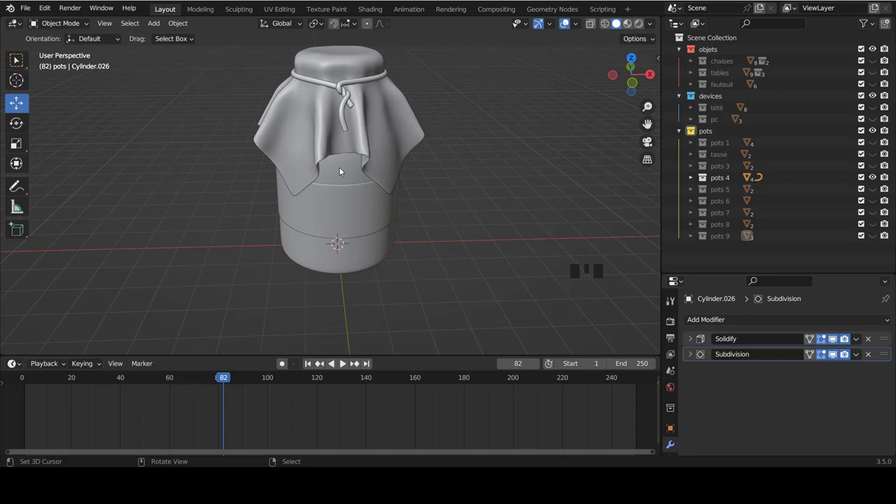
# - Copy the jar's two body pieces and hide the pots 4 collection again
pyautogui.rightClick(344, 168)
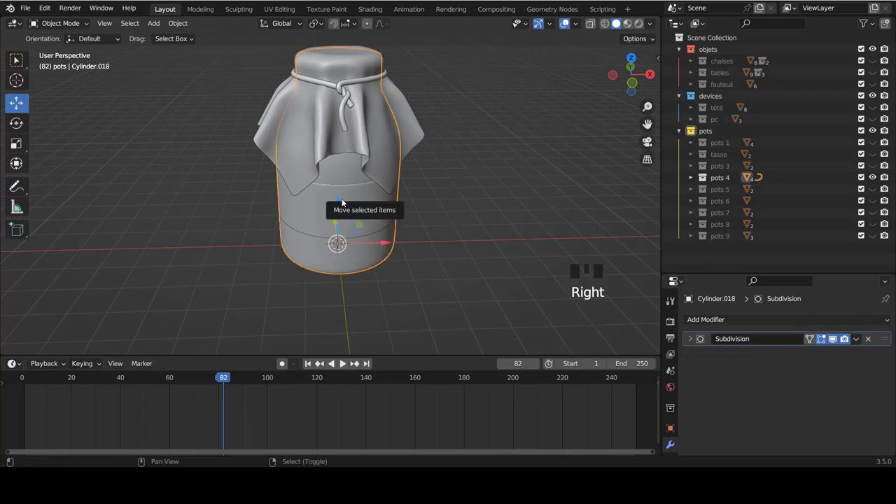
pyautogui.rightClick(343, 204)
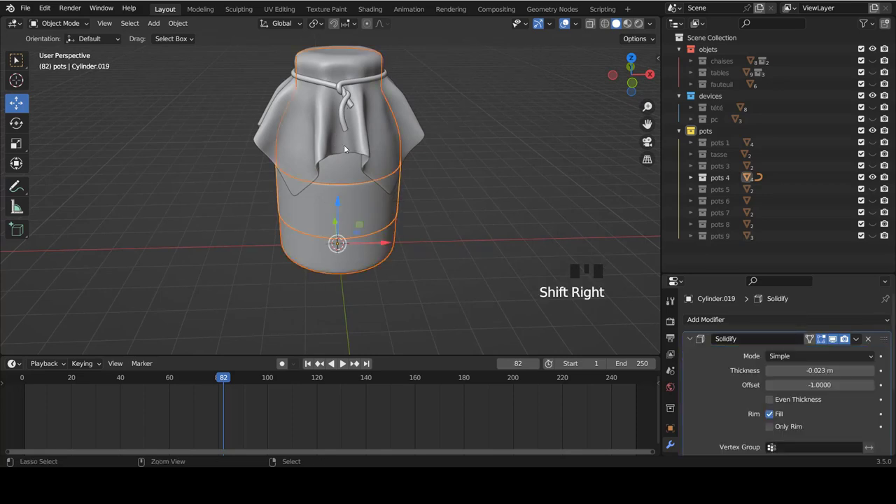
pyautogui.press('ctrl+c')
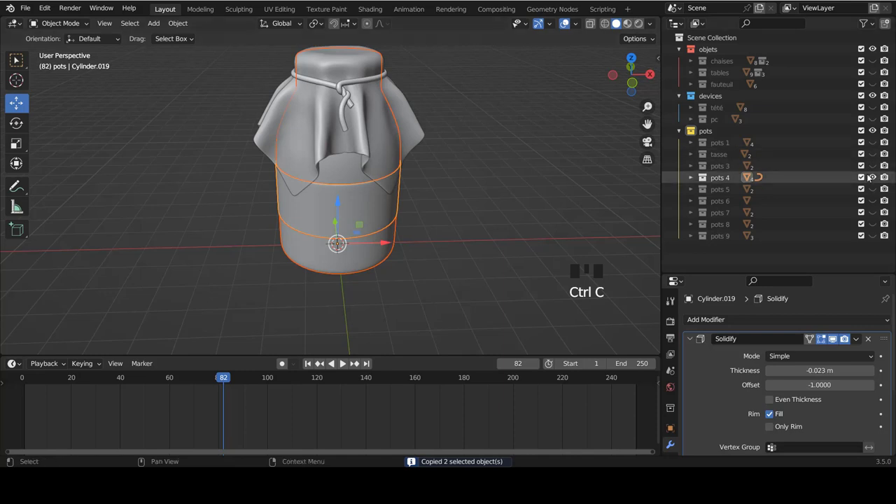
pyautogui.click(873, 181)
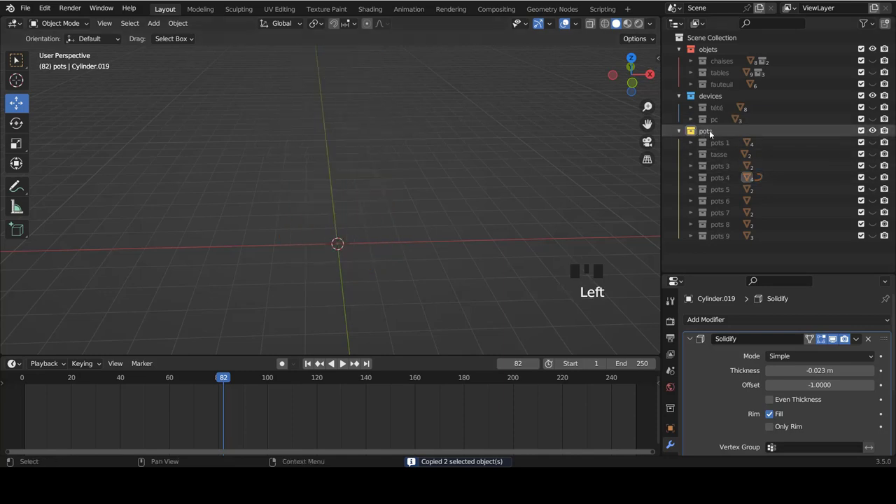
# - Create a new pots 10 collection under pots and paste the body pieces into it
pyautogui.click(713, 133)
pyautogui.rightClick(712, 133)
pyautogui.moveTo(712, 132); pyautogui.dragTo(718, 250)
pyautogui.click(719, 250)
pyautogui.press('ctrl+v')
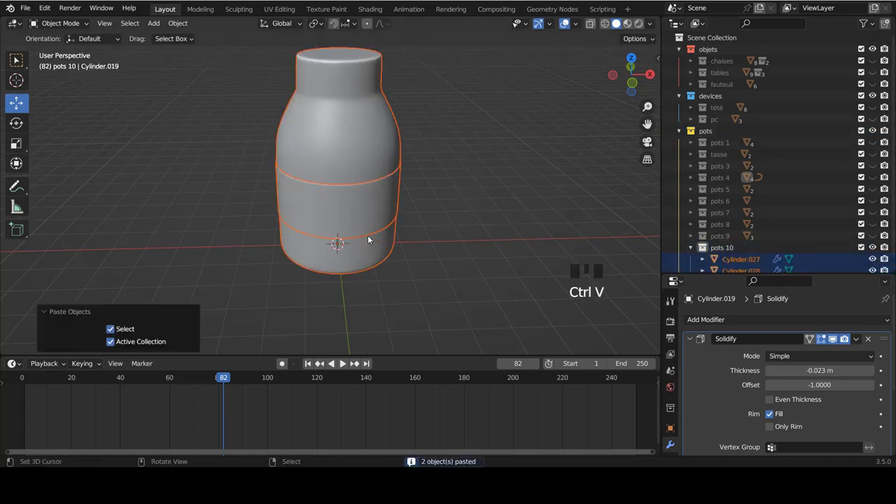
# - In front view, select the bottle's neck piece and enter Edit Mode
pyautogui.press('KP_1')
pyautogui.scroll(3)
pyautogui.press('a')
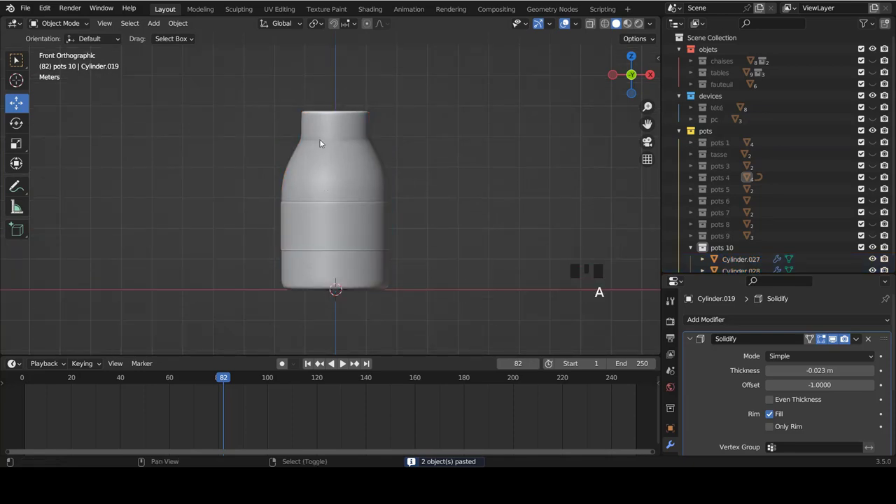
pyautogui.scroll(3)
pyautogui.scroll(3)
pyautogui.scroll(3)
pyautogui.rightClick(340, 148)
pyautogui.press('Tab')
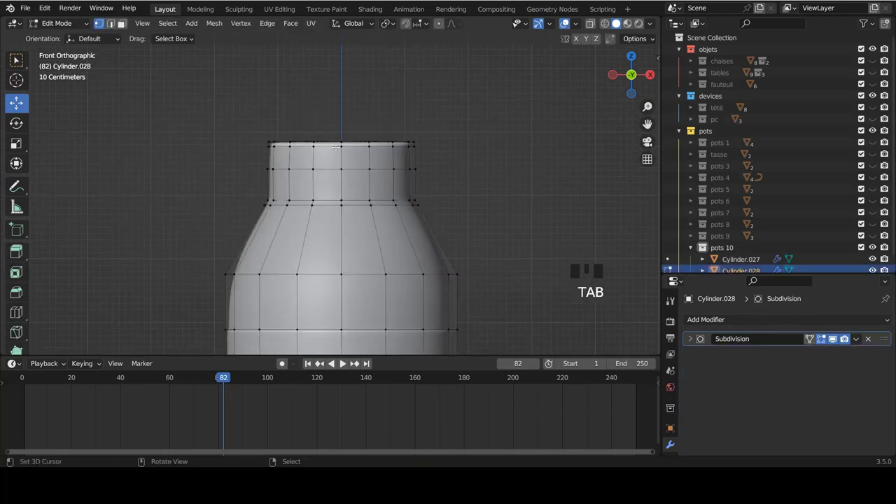
# - Box-select the neck's top rings through the mesh and duplicate them
pyautogui.press('z')
pyautogui.press('b')
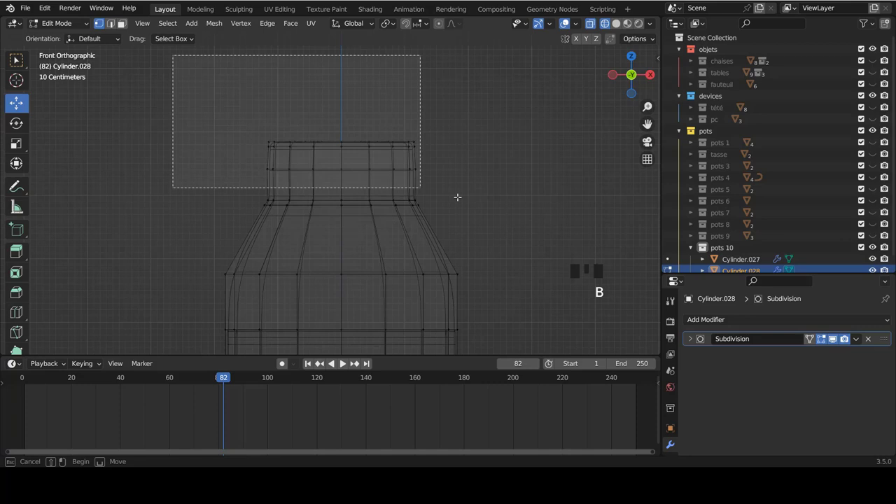
pyautogui.press('shift+d')
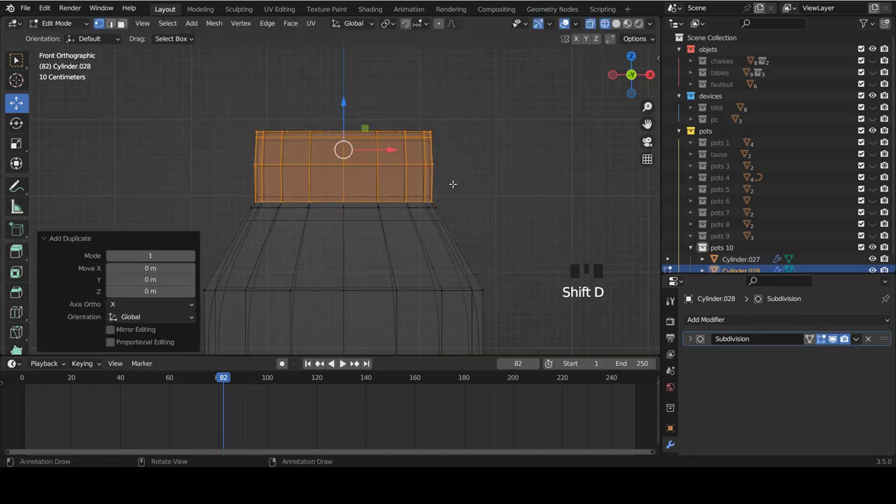
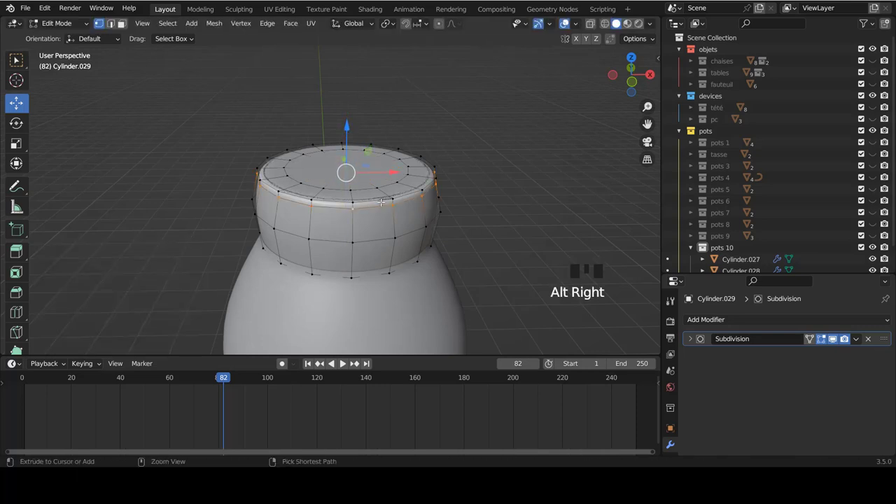
# - Add an enlarged loop near the collar's rim and extrude its bottom edge into a flared skirt
pyautogui.press('ctrl+e')
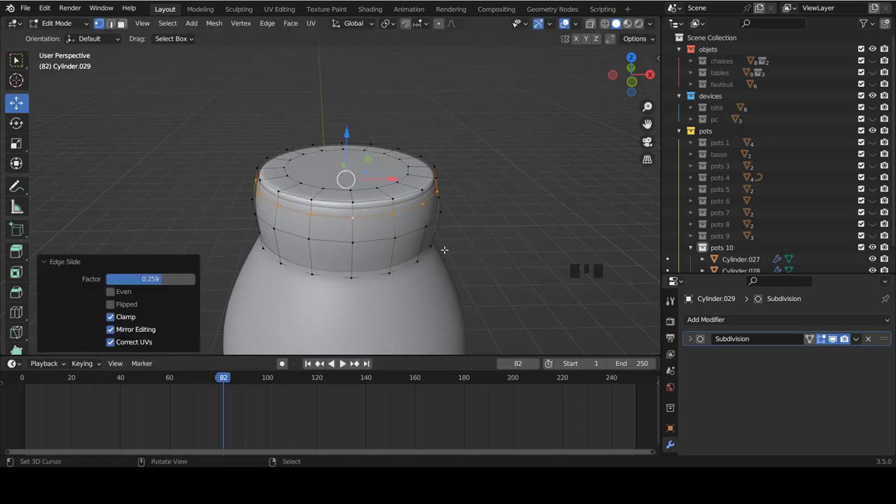
pyautogui.press('s')
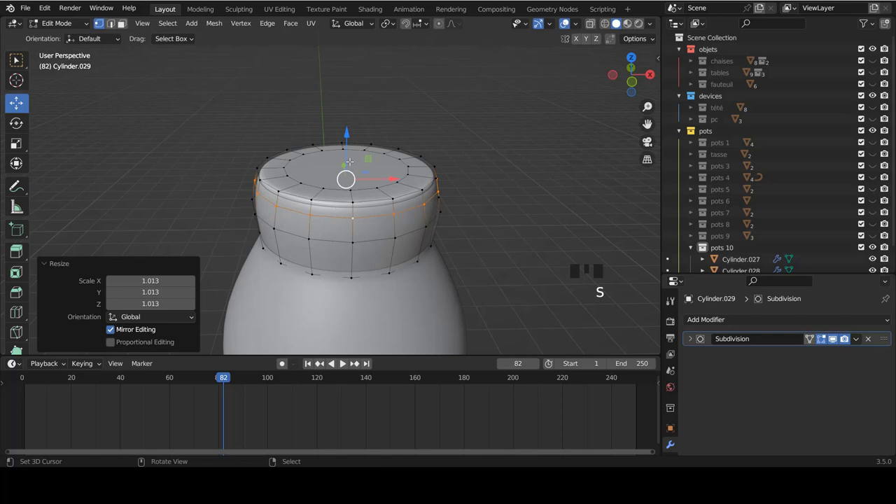
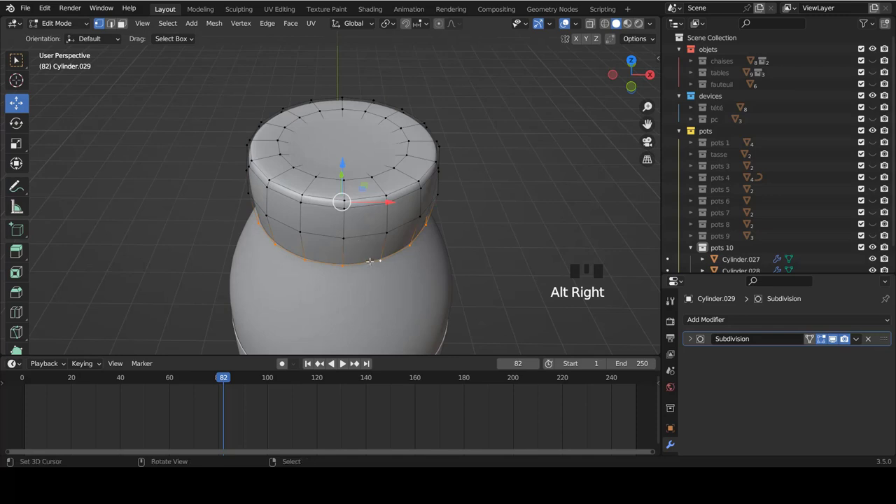
pyautogui.press('e')
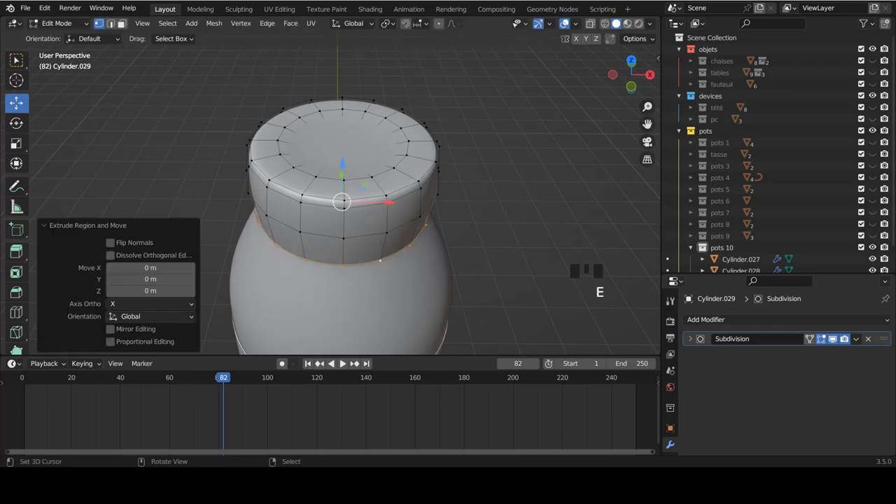
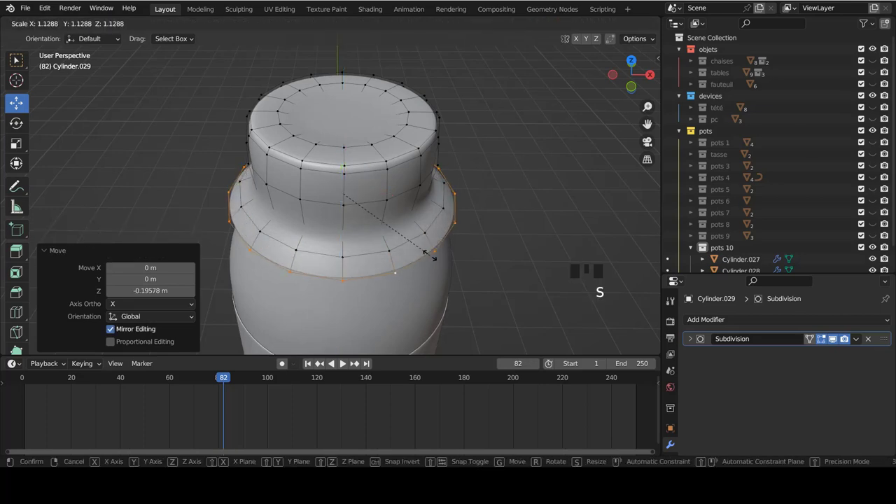
pyautogui.press('KP_1')
pyautogui.scroll(3)
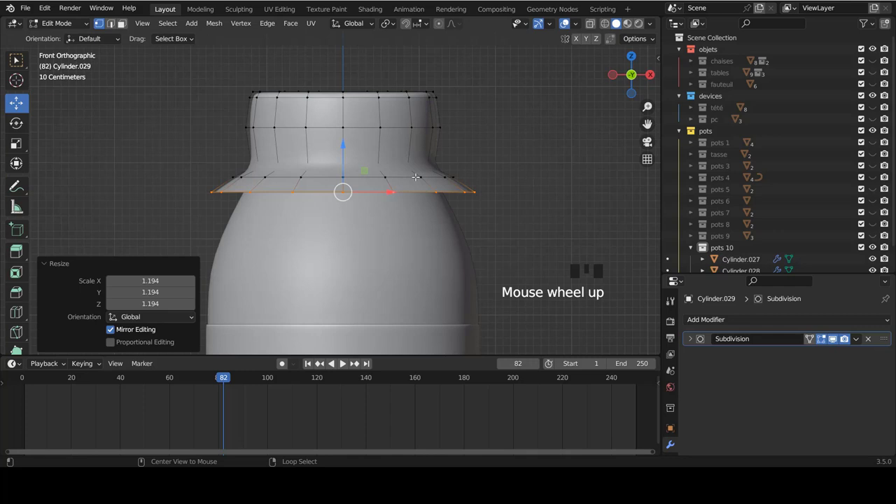
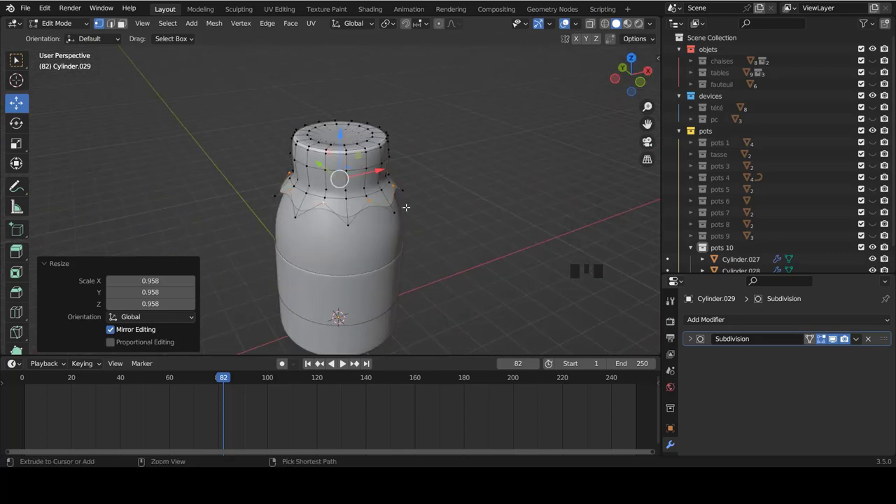
# - Assign the wrap's vertices to a new vertex group and enlarge the hem points slightly
pyautogui.press('ctrl+g')
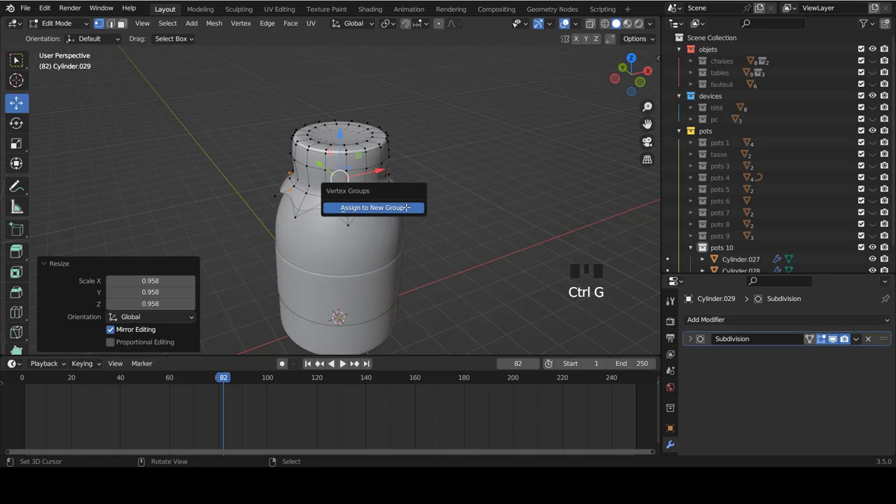
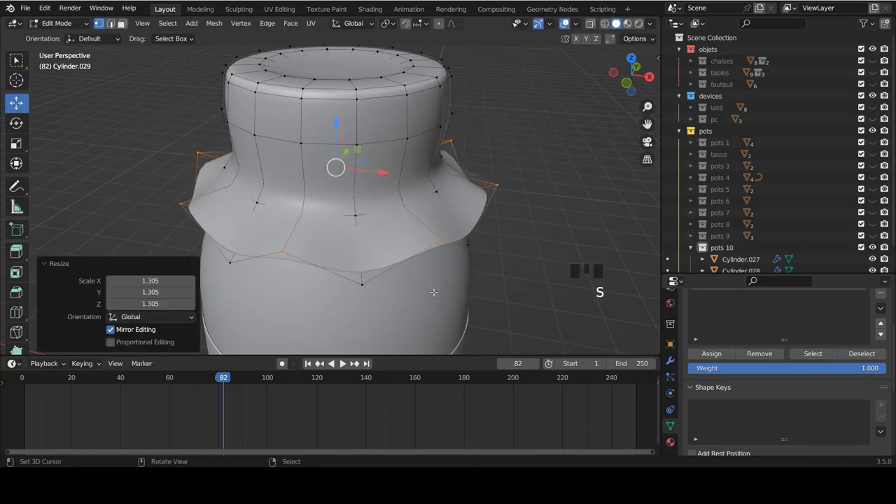
pyautogui.press('Tab')
pyautogui.scroll(-3)
pyautogui.moveTo(418, 219); pyautogui.dragTo(394, 239)
pyautogui.scroll(3)
pyautogui.press('ctrl+z')
pyautogui.press('ctrl+z')
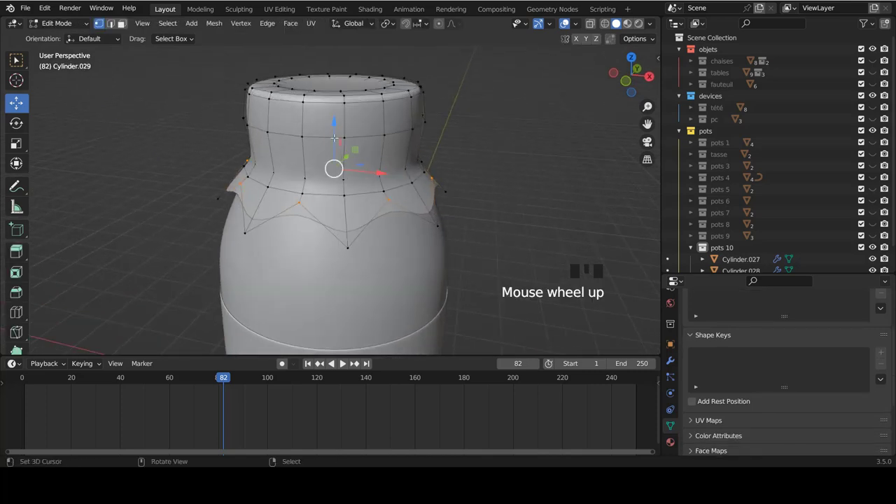
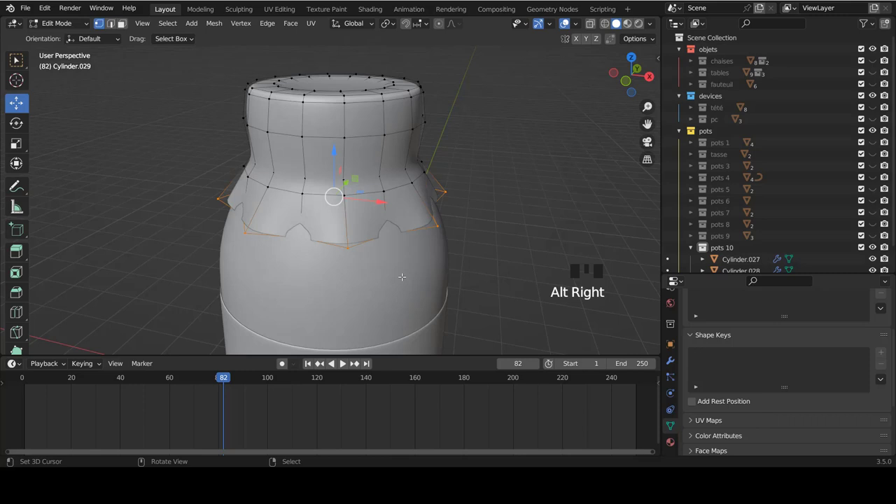
pyautogui.press('s')
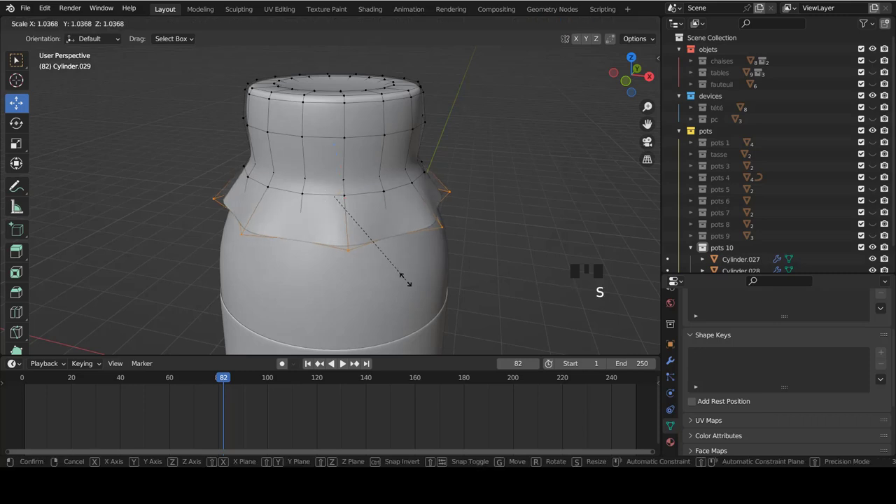
pyautogui.press('Tab')
# - Slide a loop near the rim to round off the top of the neck
pyautogui.scroll(-3)
pyautogui.moveTo(397, 244); pyautogui.dragTo(399, 234)
pyautogui.scroll(3)
pyautogui.press('Tab')
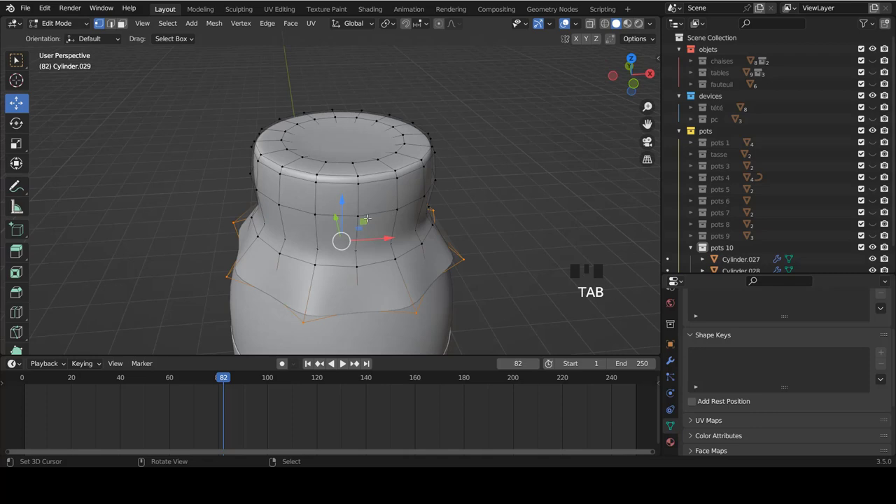
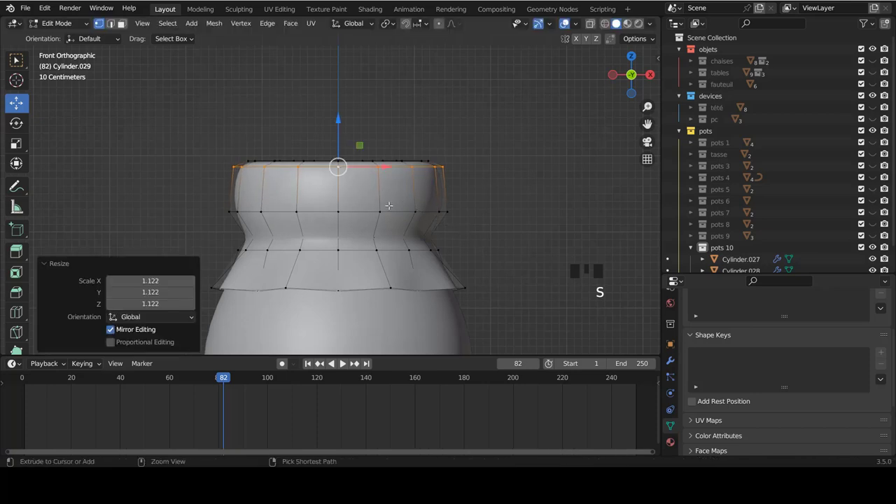
pyautogui.press('ctrl+e')
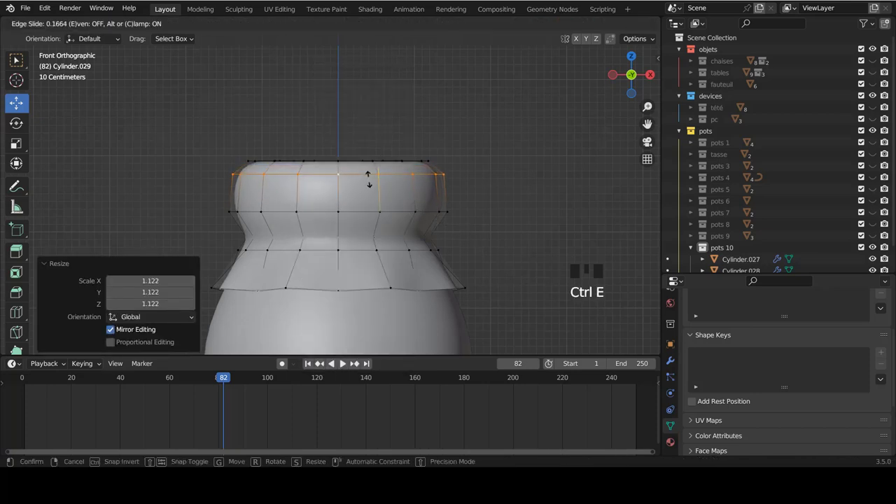